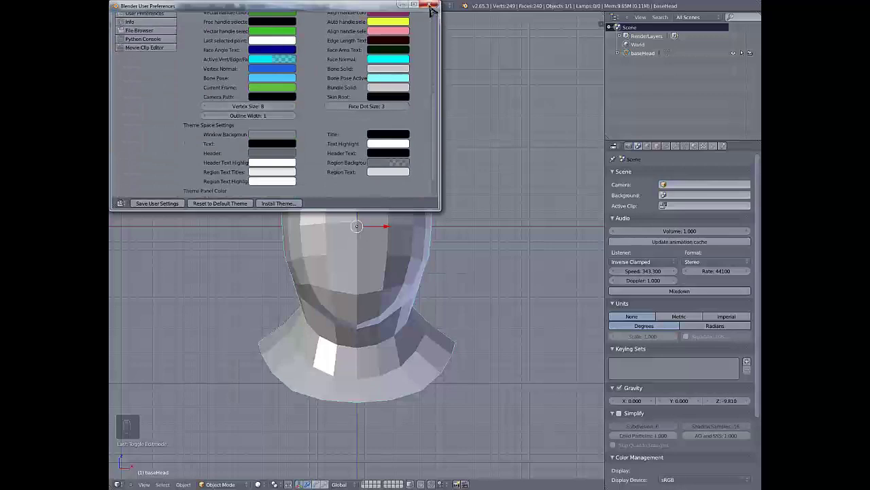
Briefly enter Edit Mode on the head and return it to Object Mode
key(Tab)
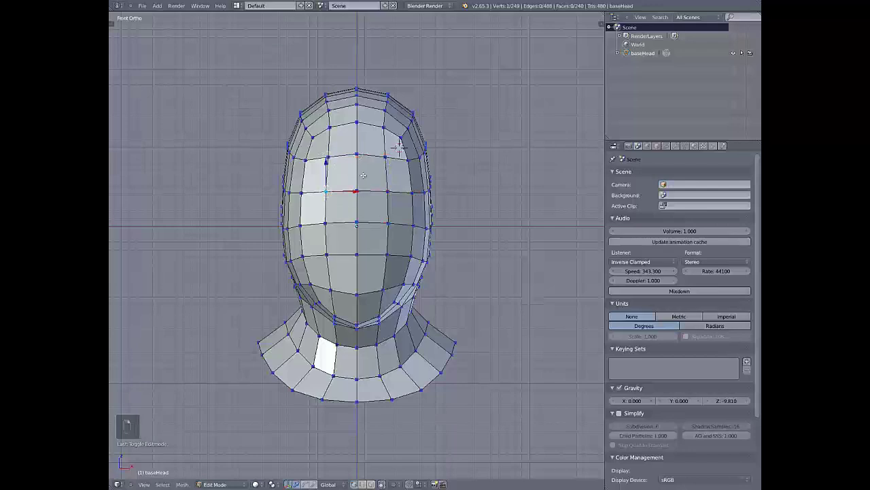
key(Tab)
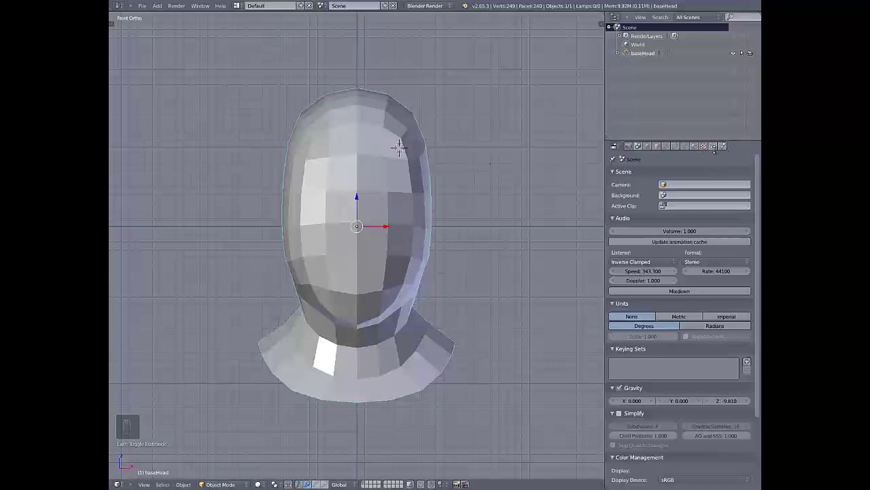
Add a new default emitter ParticleSystem to the head
drag(715, 148, 364, 150)
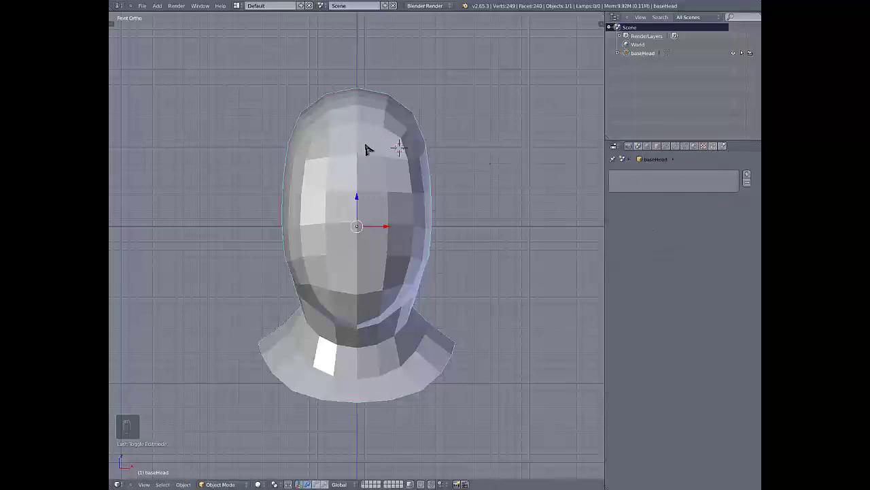
drag(750, 176, 375, 159)
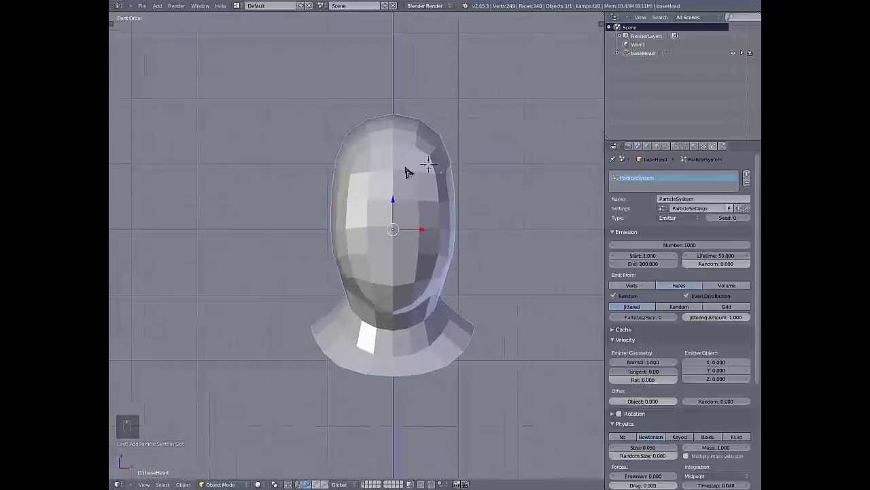
Play the emitter particles briefly, stop, and step the timeline back toward frame 1
key(alt+a)
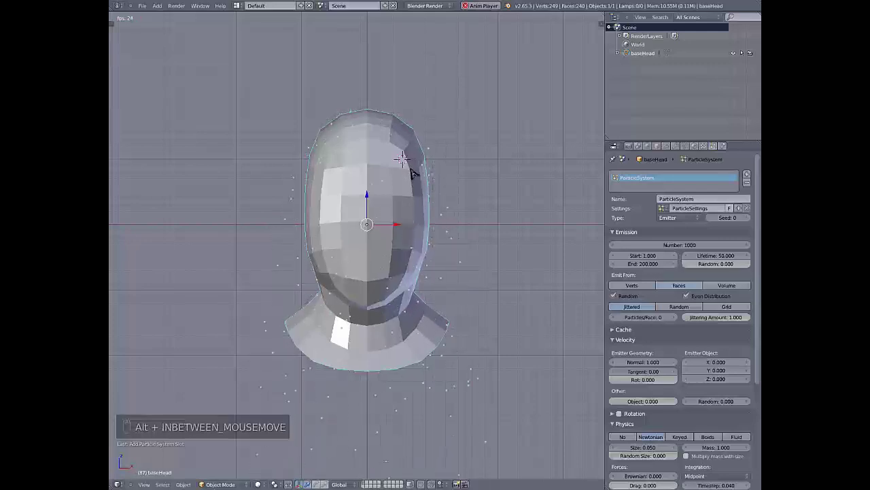
key(alt+a)
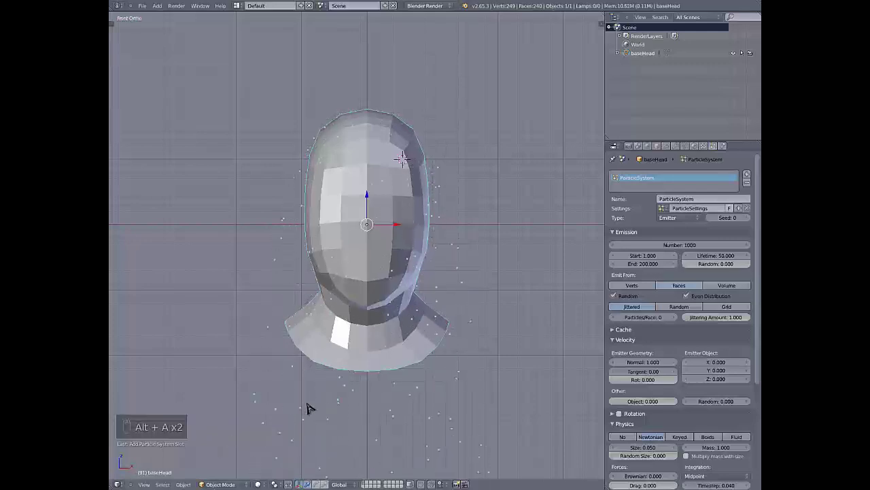
key(shift+Down)
key(shift+Down)
key(shift+Down)
key(shift+Down)
key(shift+Down)
key(shift+Down)
key(shift+Down)
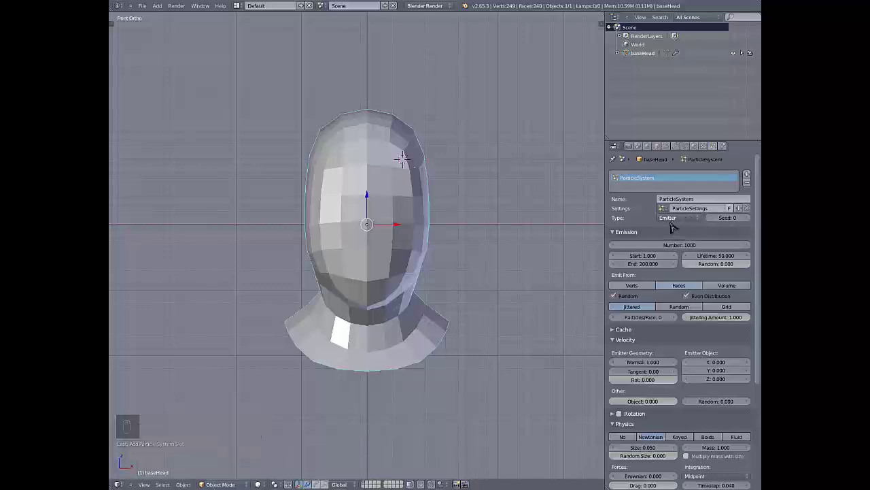
Switch the particle system Type to Hair so strands sprout from the head
drag(672, 225, 481, 229)
drag(481, 228, 495, 228)
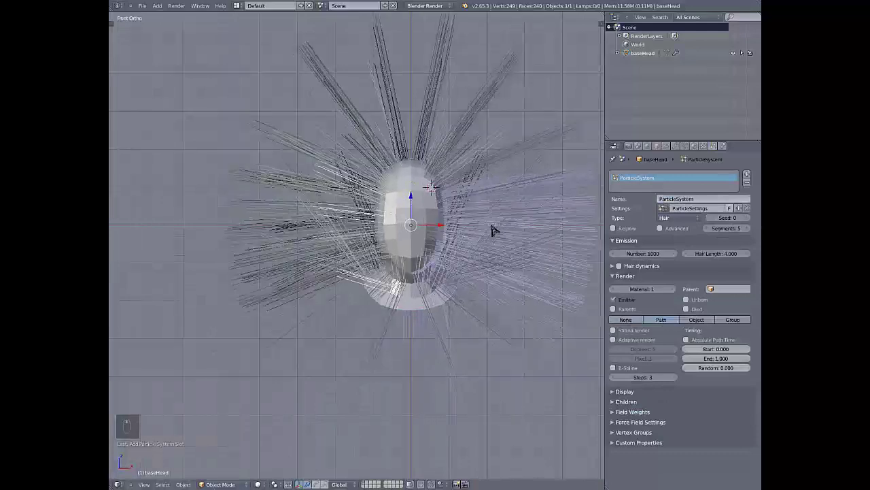
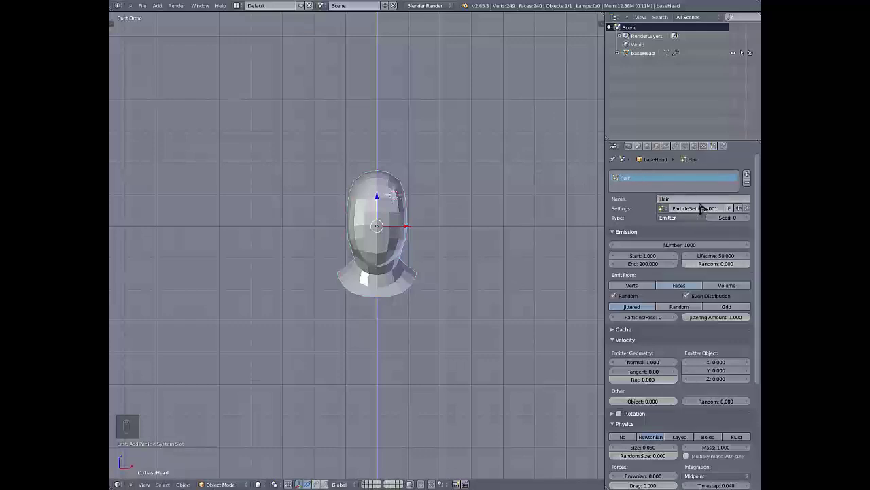
Rename the ParticleSettings.001 datablock used by the Hair system to Hair
drag(672, 215, 628, 211)
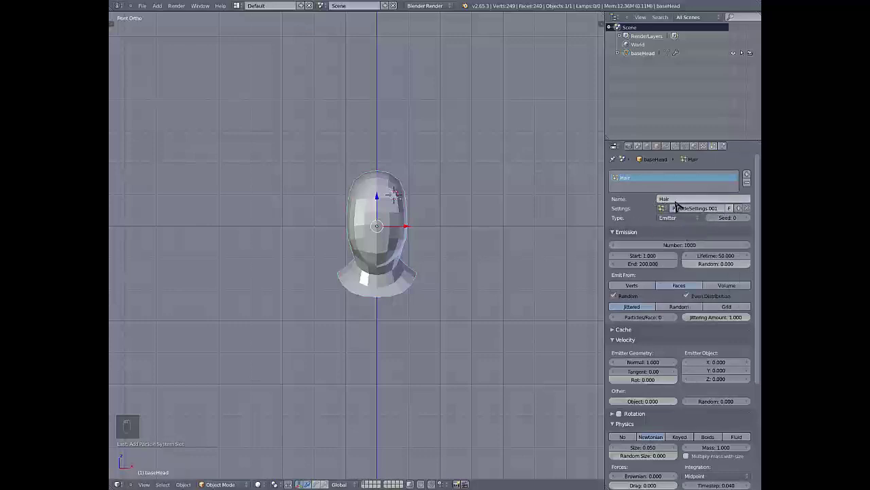
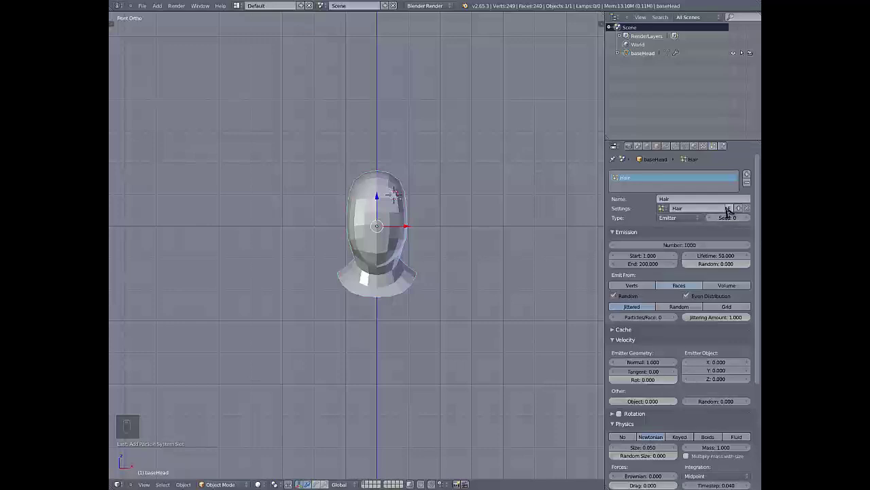
Preview the Hair system's strands with a short playback and return the timeline to the start
middle_click(406, 217)
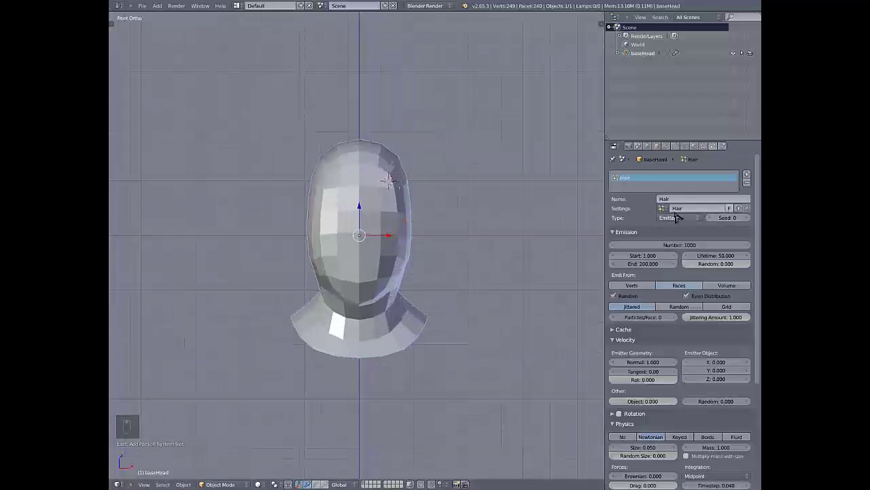
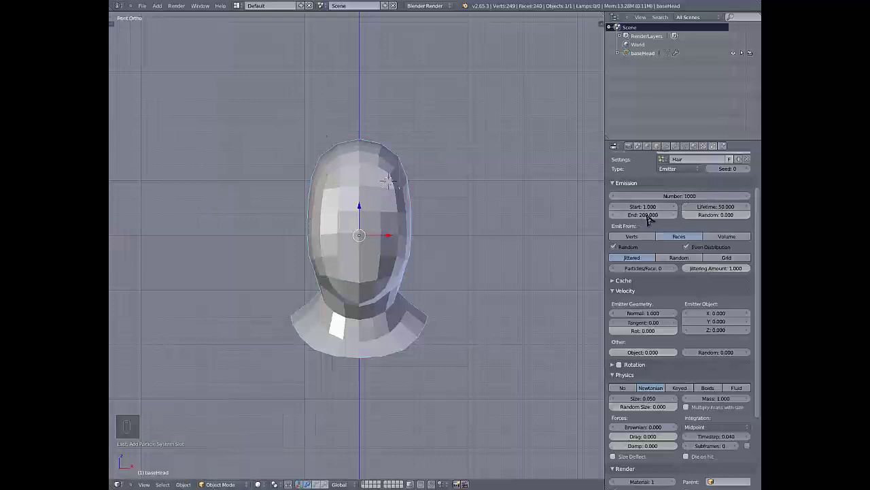
key(alt+a)
key(alt+a)
key(shift+Down)
key(Left)
key(Left)
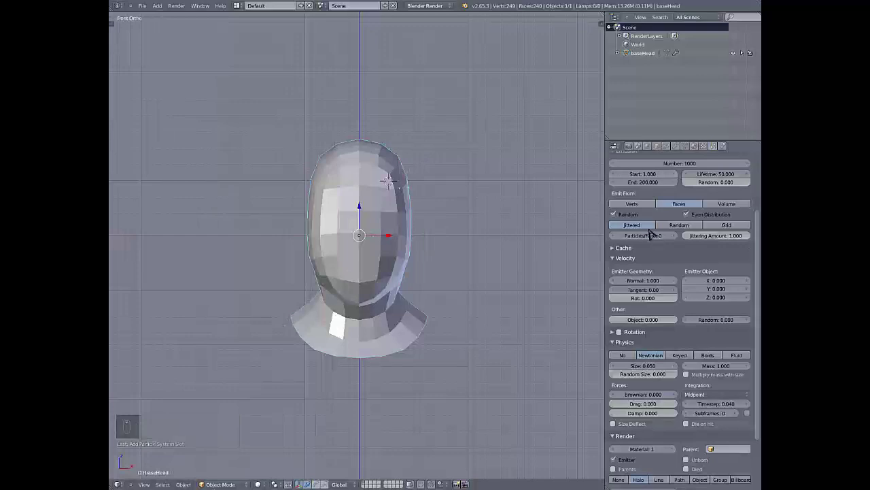
Enable the Advanced hair options and lower the Emission Number to 240 strands
drag(615, 202, 680, 220)
drag(680, 221, 380, 239)
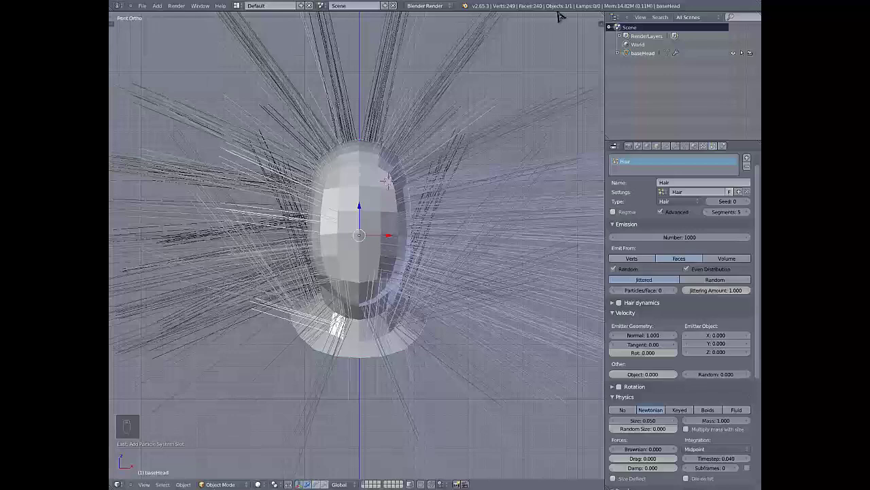
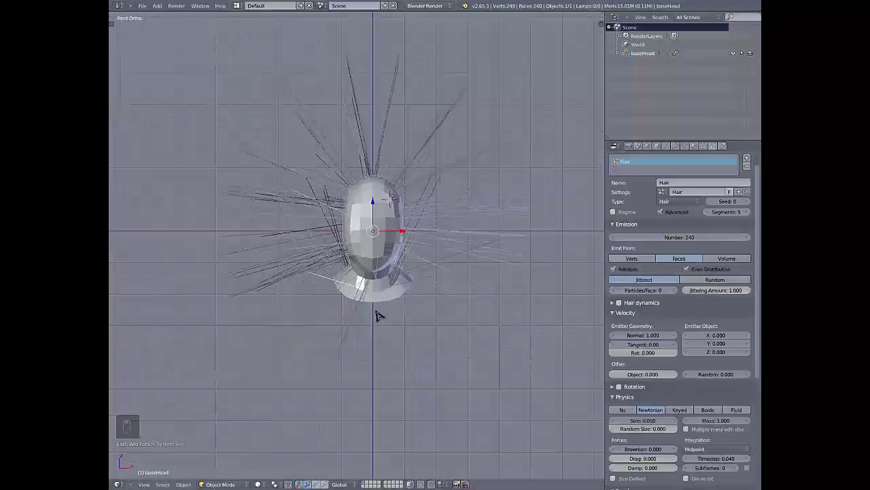
drag(293, 139, 384, 212)
drag(376, 210, 631, 261)
drag(632, 260, 650, 275)
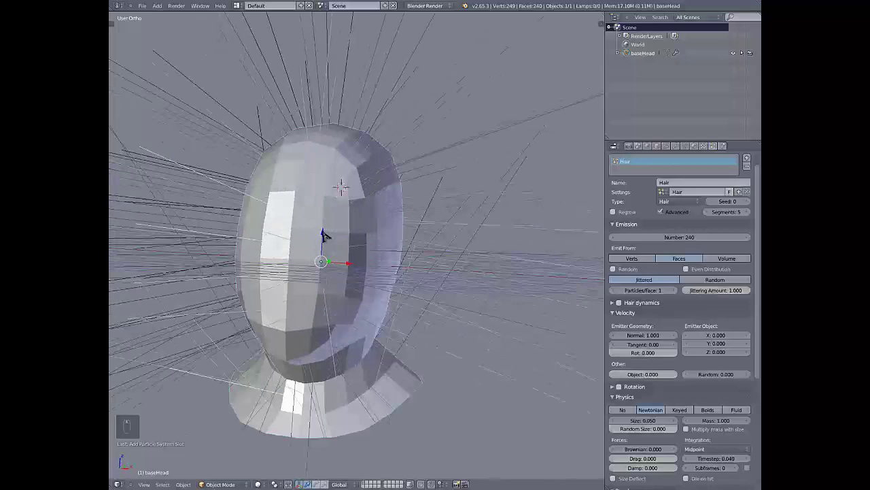
key(KP_1)
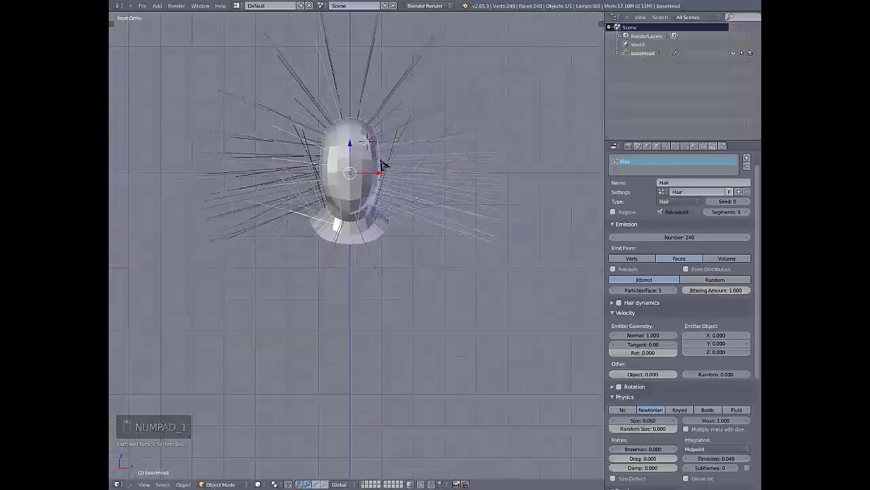
click(343, 256)
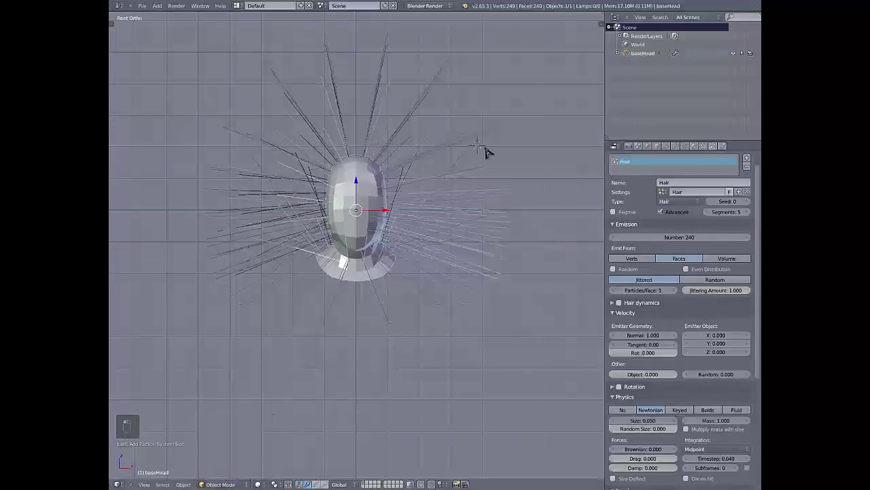
key(shift+c)
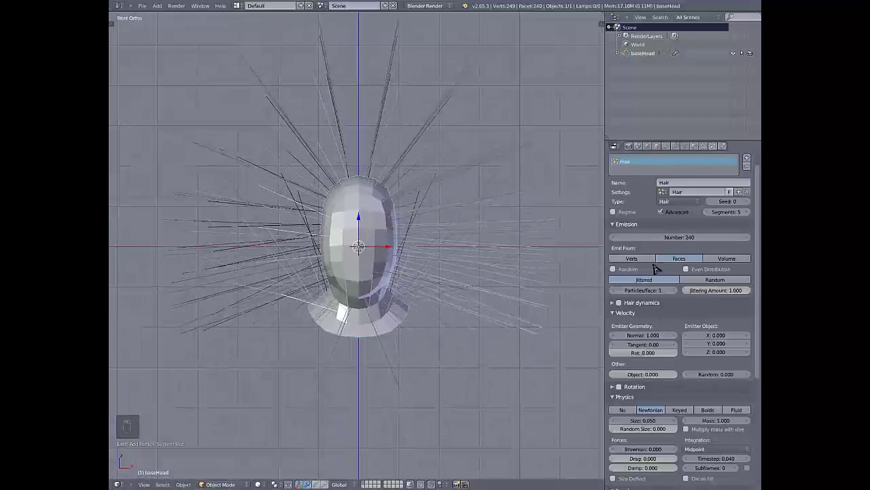
drag(629, 270, 269, 181)
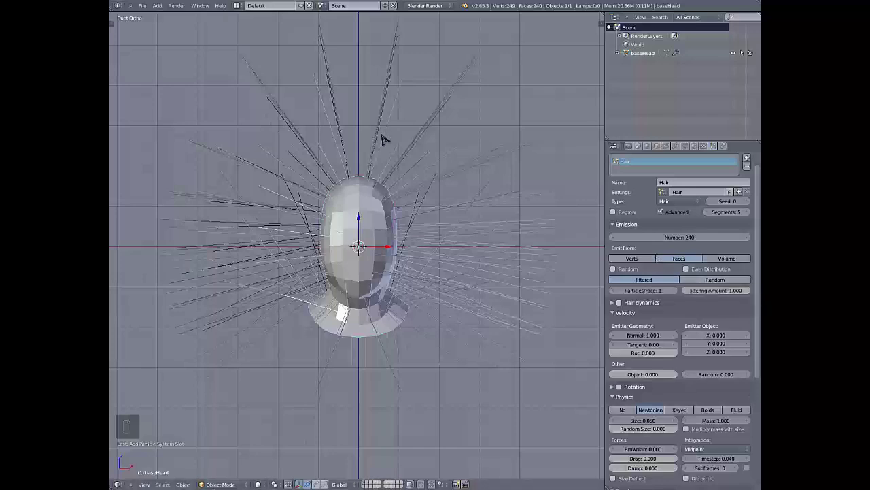
click(718, 280)
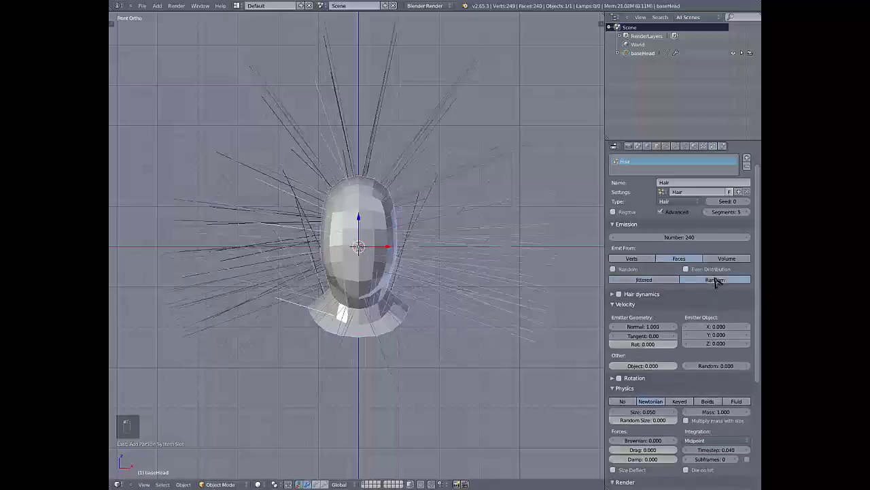
drag(633, 282, 698, 290)
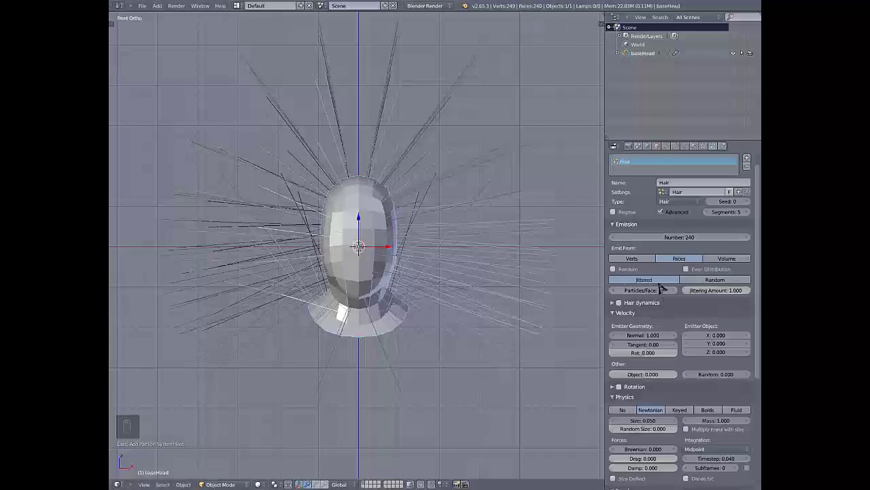
drag(673, 291, 637, 292)
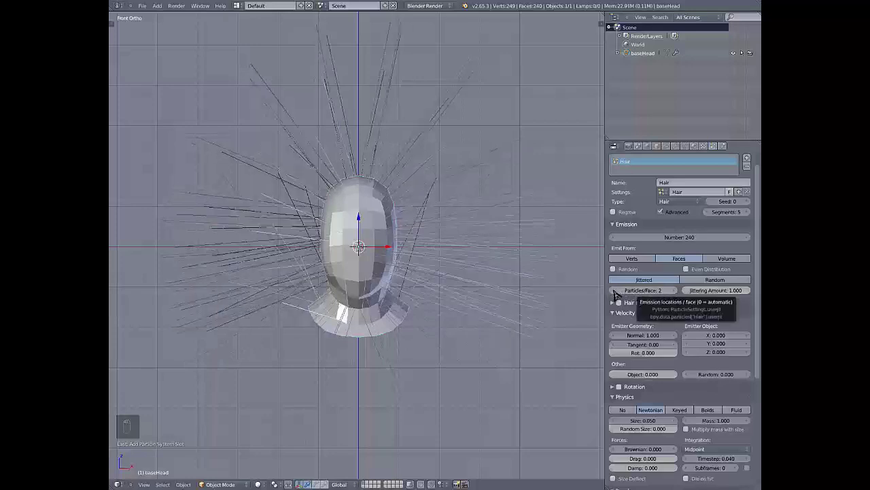
drag(616, 292, 624, 267)
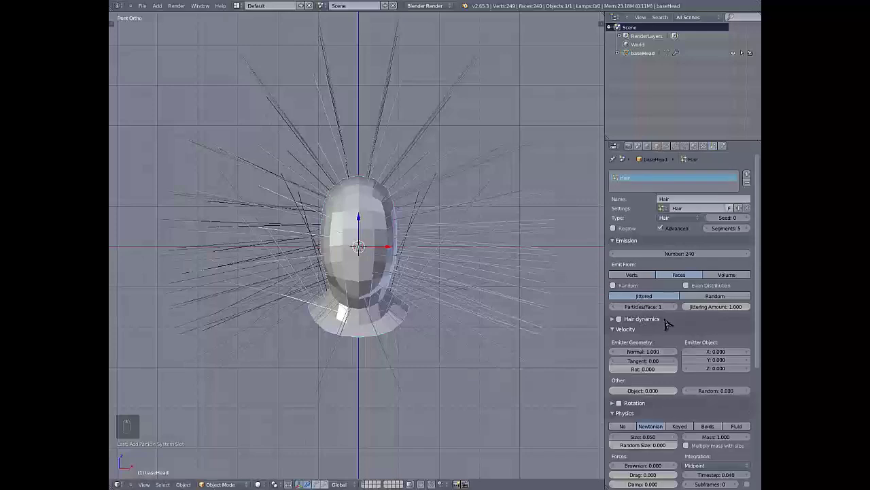
Enable Hair Dynamics and play the simulation so the strands droop over the head
drag(612, 318, 396, 247)
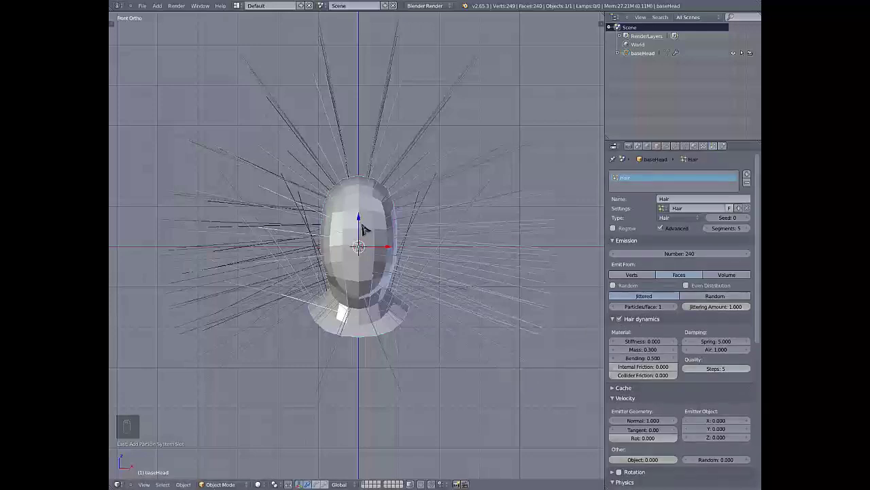
middle_click(374, 238)
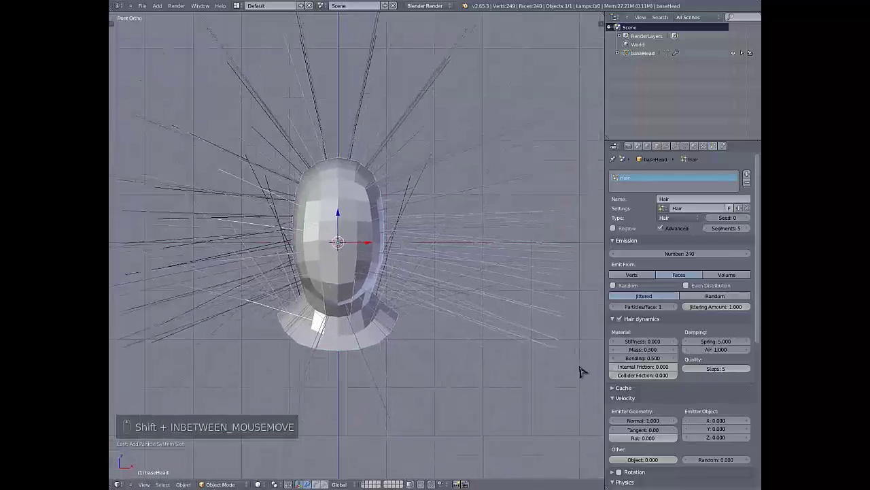
key(alt+a)
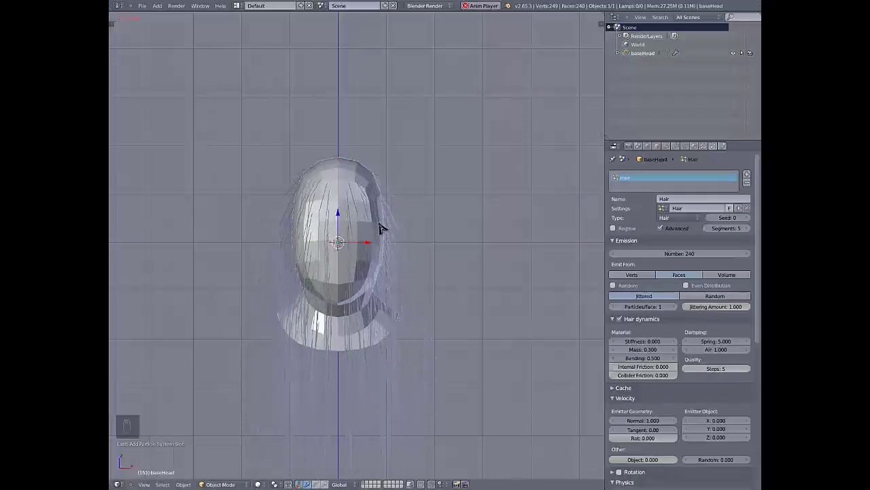
key(alt+a)
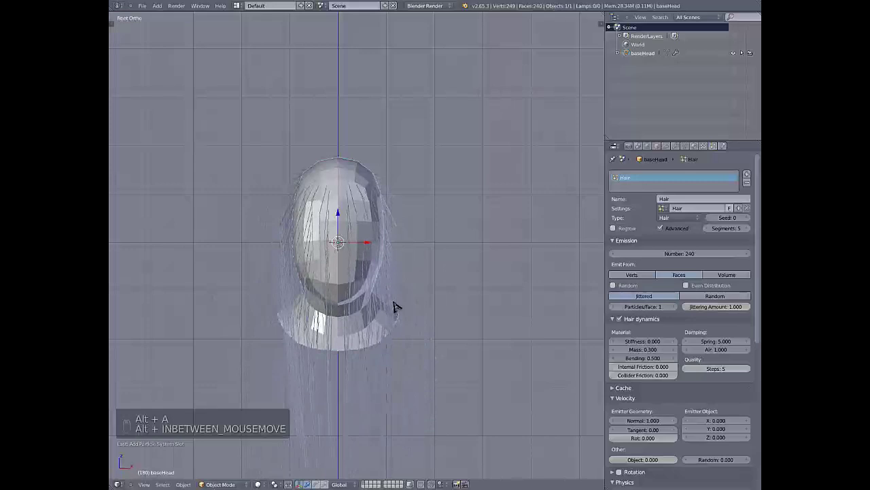
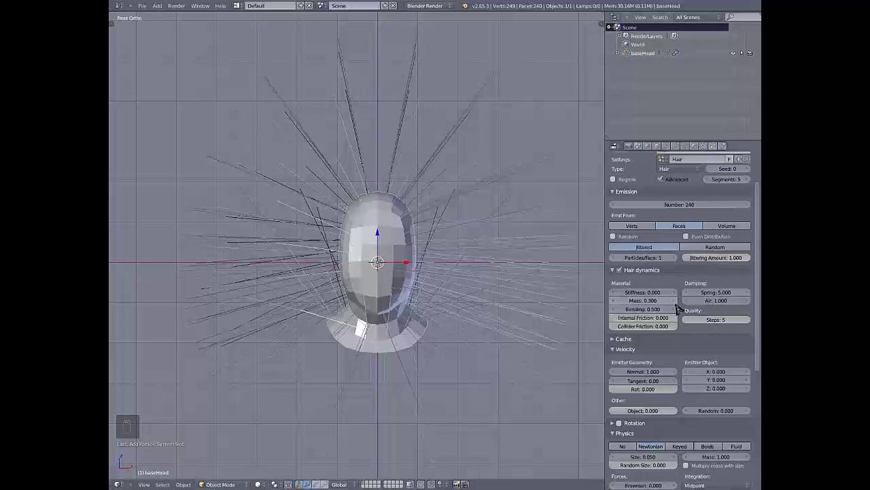
Jump the timeline to frame 1 and scroll the particle settings down to the Velocity panel
drag(618, 275, 513, 204)
drag(512, 204, 313, 401)
drag(456, 310, 624, 310)
drag(624, 310, 665, 307)
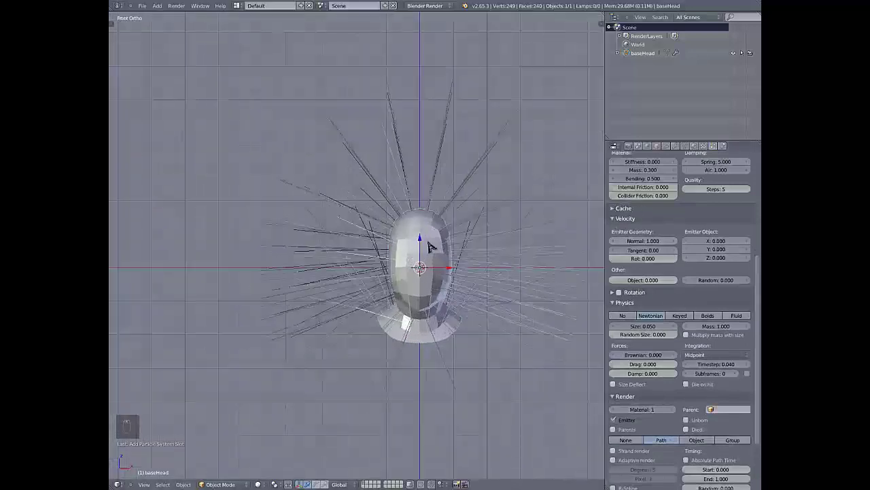
Check the swept-back hair from the side view, then return to the front view
key(KP_1)
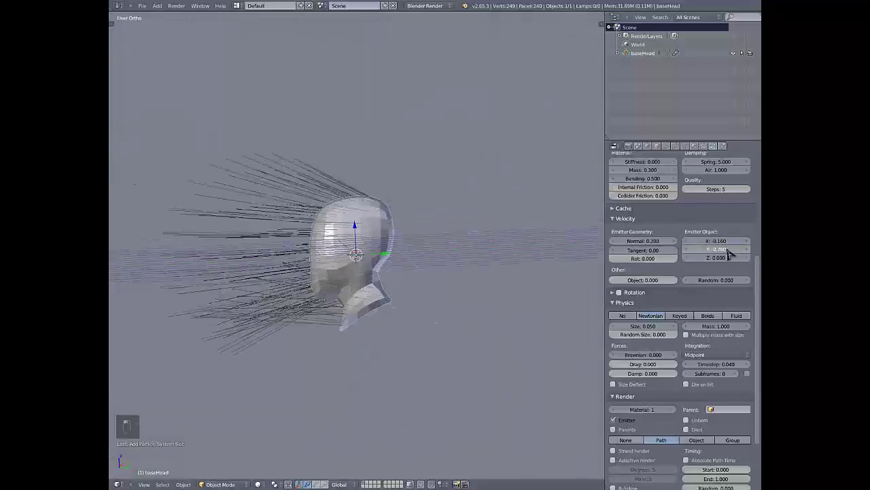
key(KP_1)
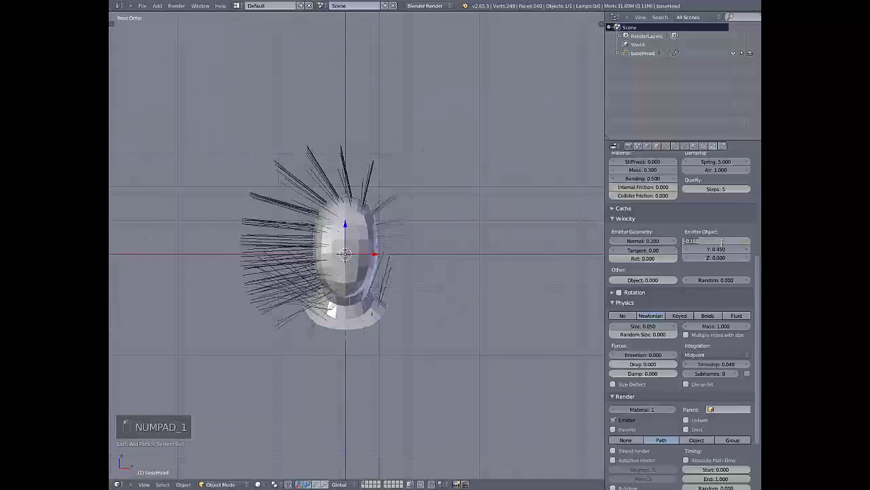
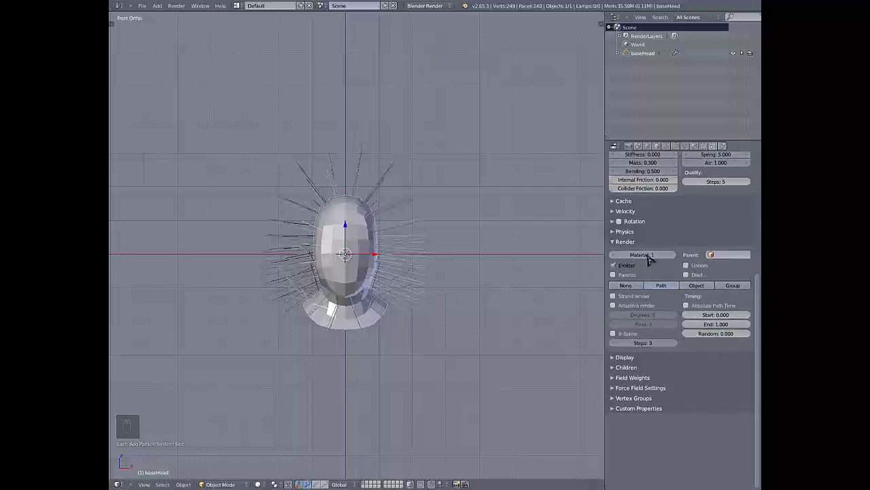
Expand the Render panel of the hair particle settings
drag(698, 150, 716, 148)
drag(713, 147, 701, 152)
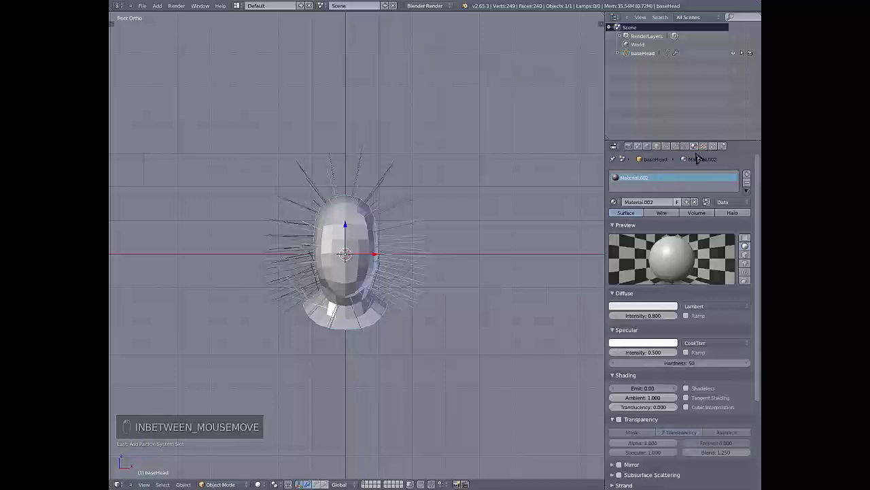
Turn off Emitter rendering for the hair system and bring up the material's Strand panel
drag(714, 146, 650, 291)
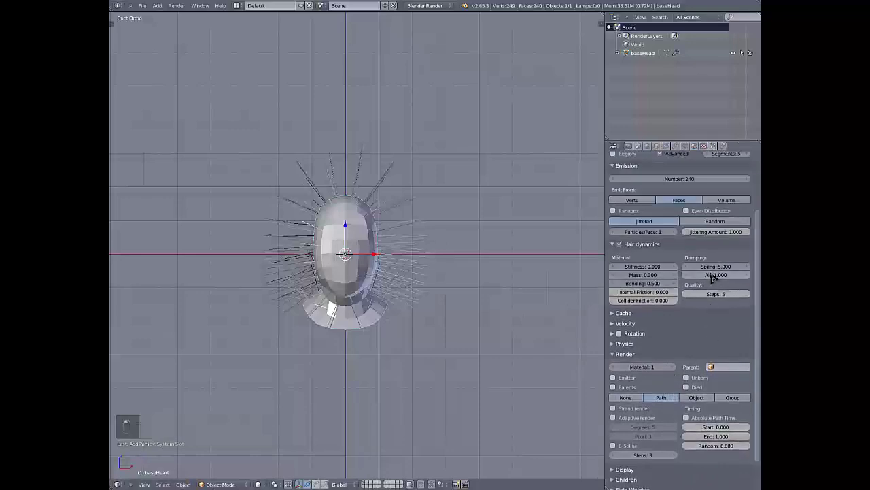
click(712, 275)
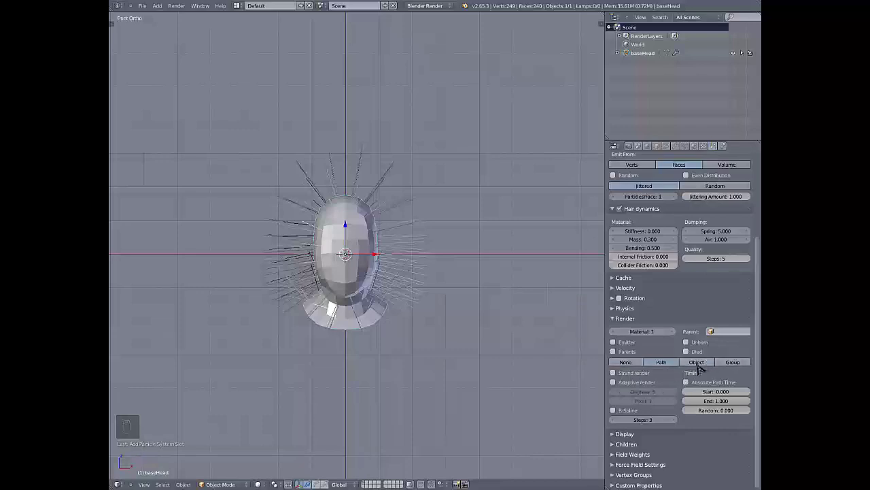
drag(665, 362, 623, 376)
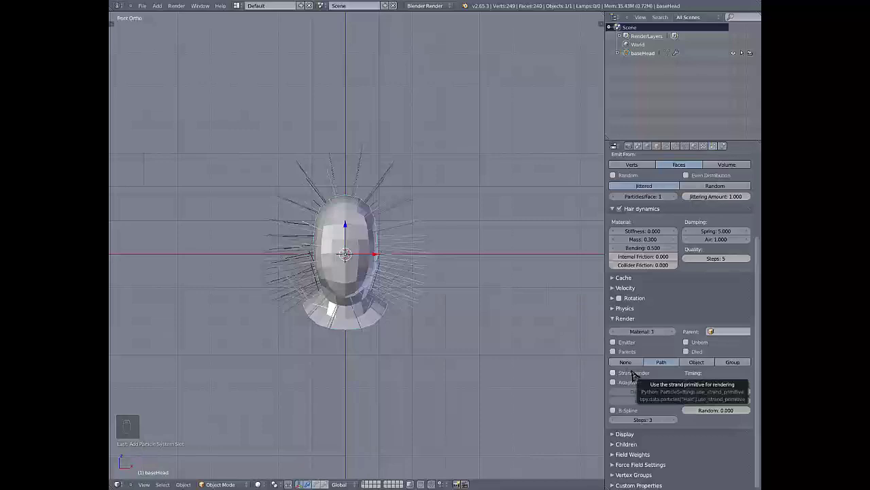
Back in Particles Render, enable Strand render for the path, keeping 3 steps and degrees 5
drag(634, 373, 620, 387)
drag(619, 387, 717, 335)
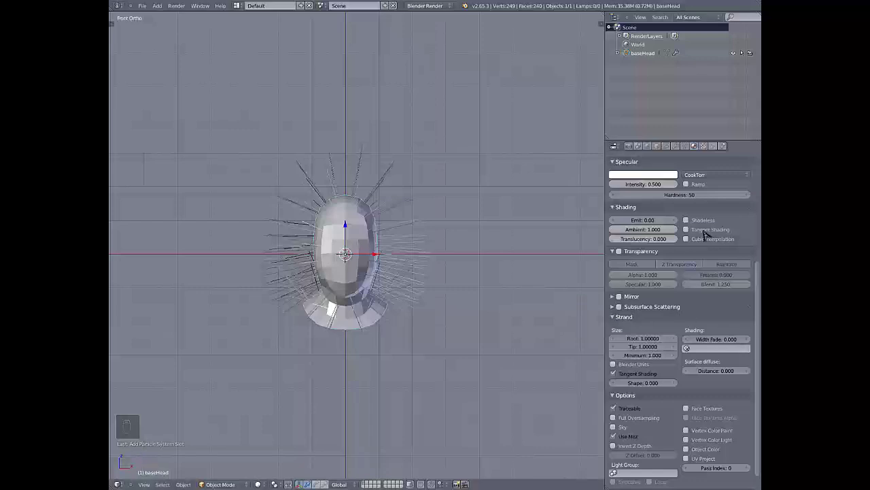
drag(720, 149, 636, 395)
Collapse the Render panel and expand the hair system's Display panel
drag(636, 394, 618, 415)
drag(618, 415, 653, 422)
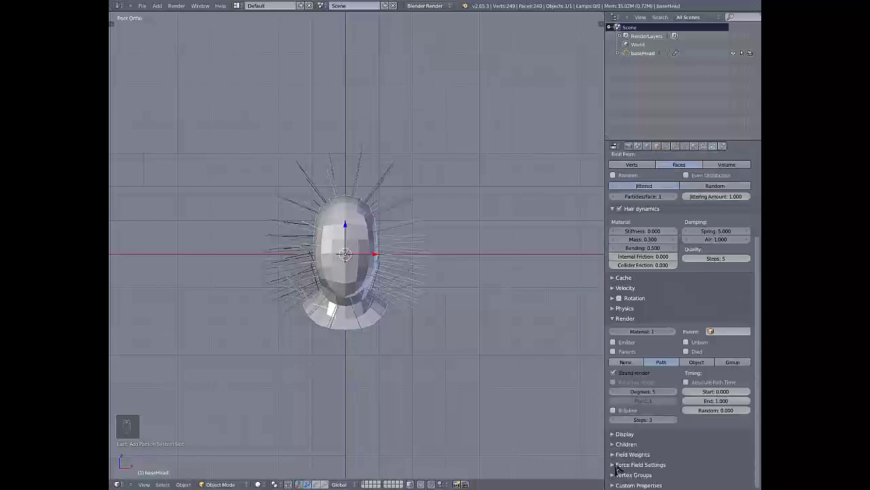
Drag the hair viewport Display percentage below 100 so fewer strands are drawn
drag(630, 318, 390, 258)
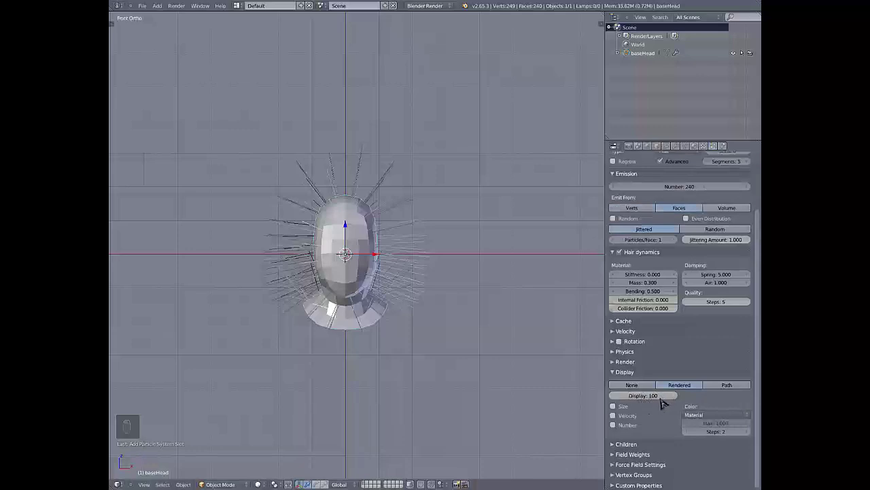
drag(672, 399, 644, 402)
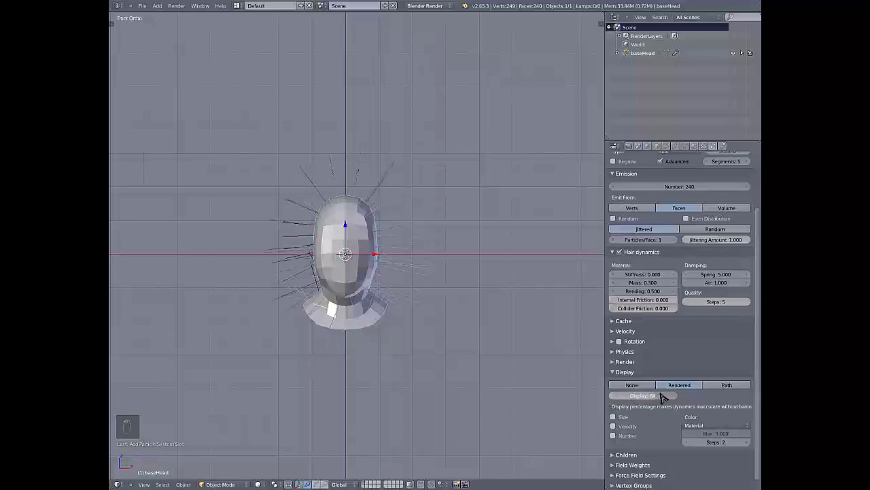
middle_click(583, 324)
drag(658, 415, 615, 436)
drag(615, 436, 362, 388)
drag(363, 388, 624, 380)
click(624, 380)
drag(624, 380, 678, 411)
drag(682, 414, 549, 256)
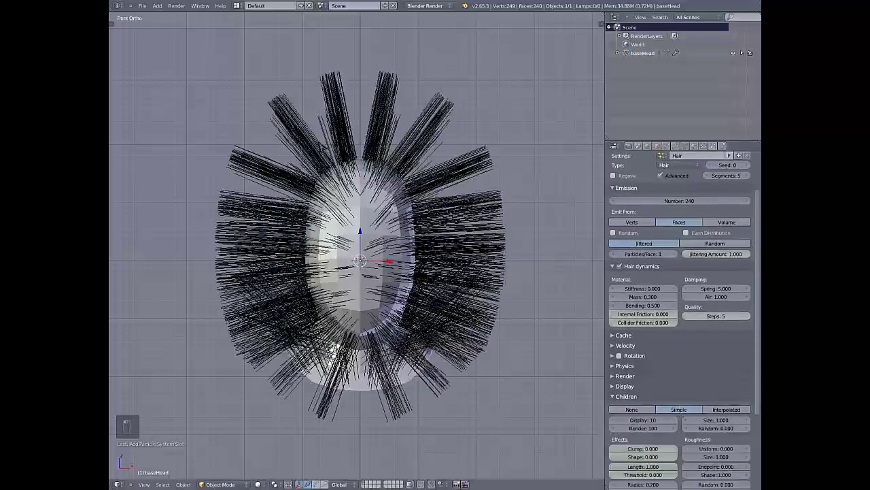
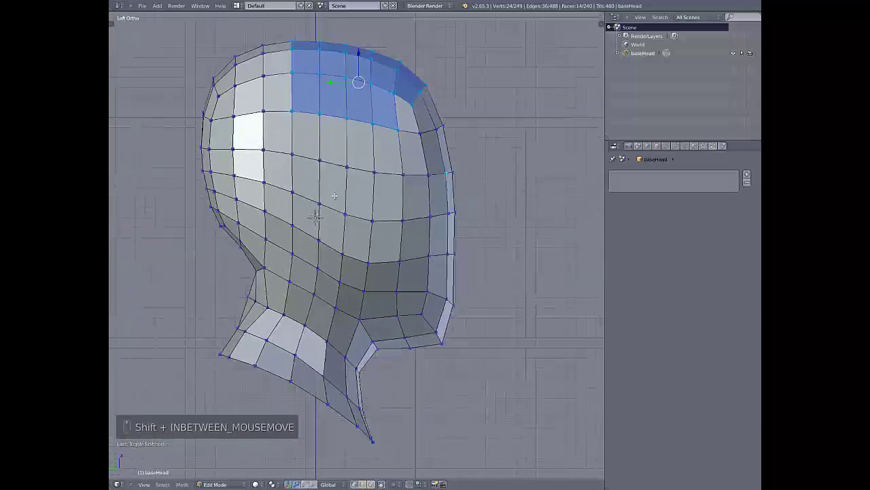
Cycle through side, top, right and back numpad views to check the scalp selection
key(KP_1)
key(KP_7)
key(KP_3)
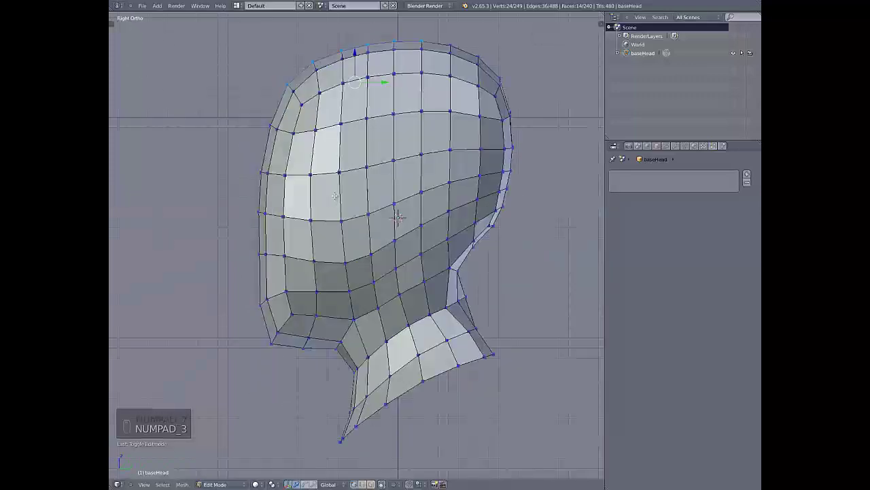
key(ctrl+KP_1)
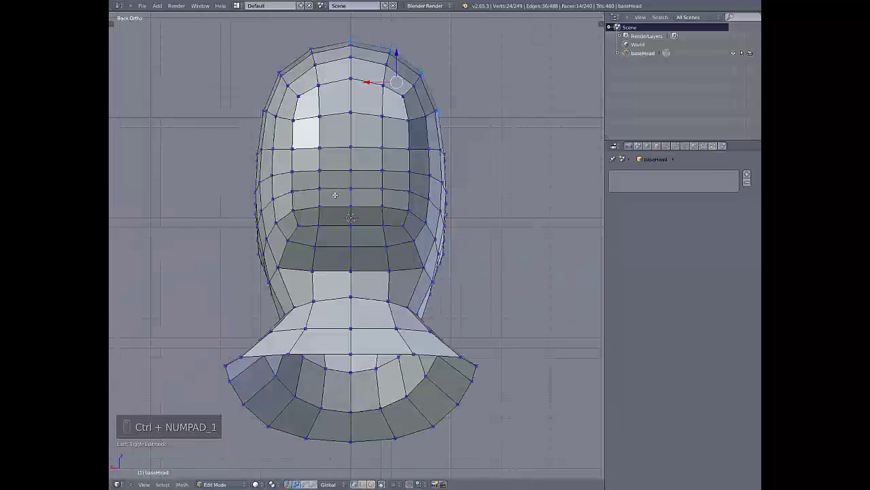
key(ctrl+KP_3)
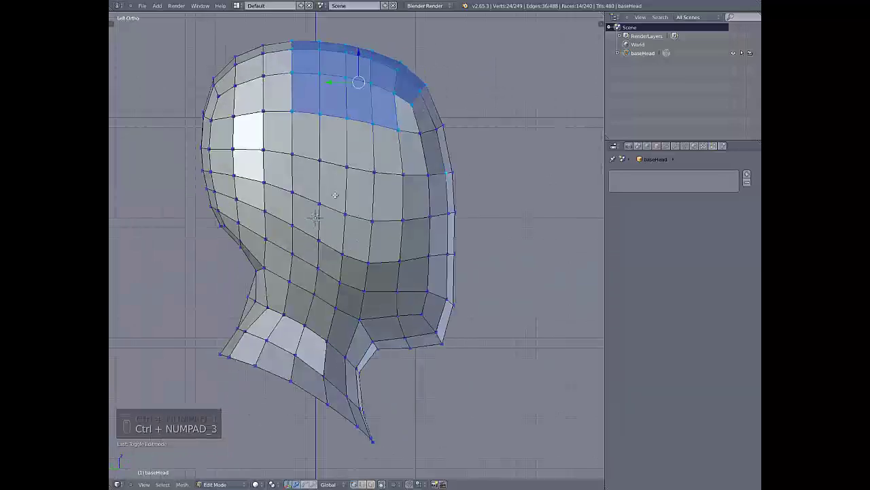
key(ctrl+KP_7)
key(ctrl+KP_3)
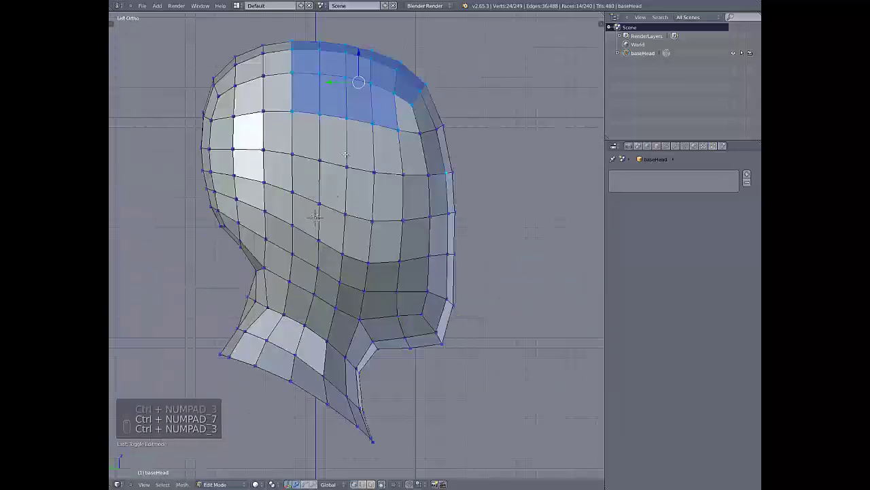
Circle-select more faces along the back of the scalp and return to front view
key(c)
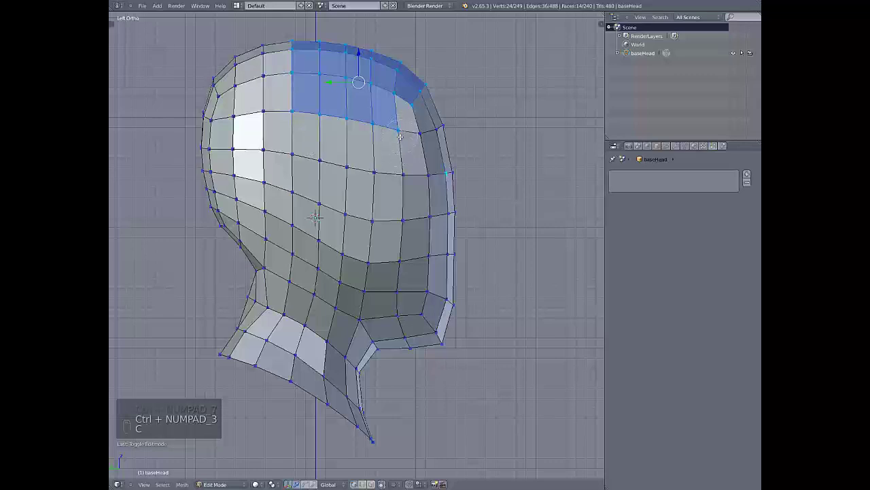
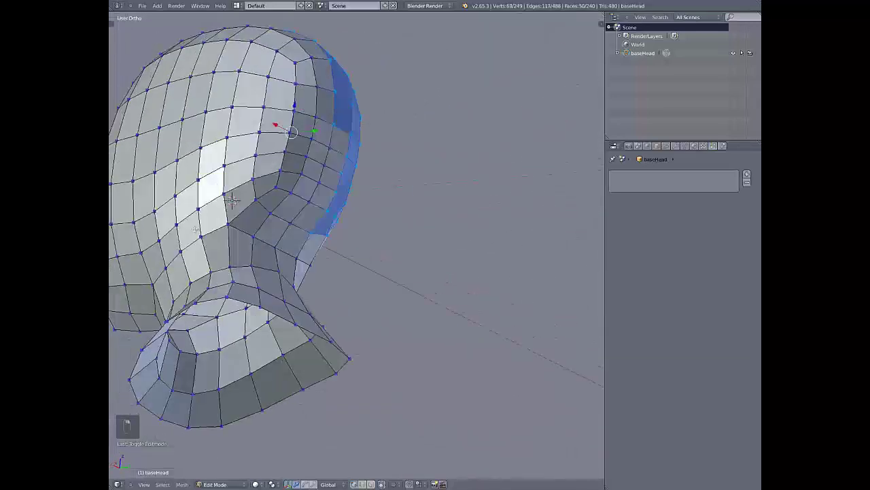
key(c)
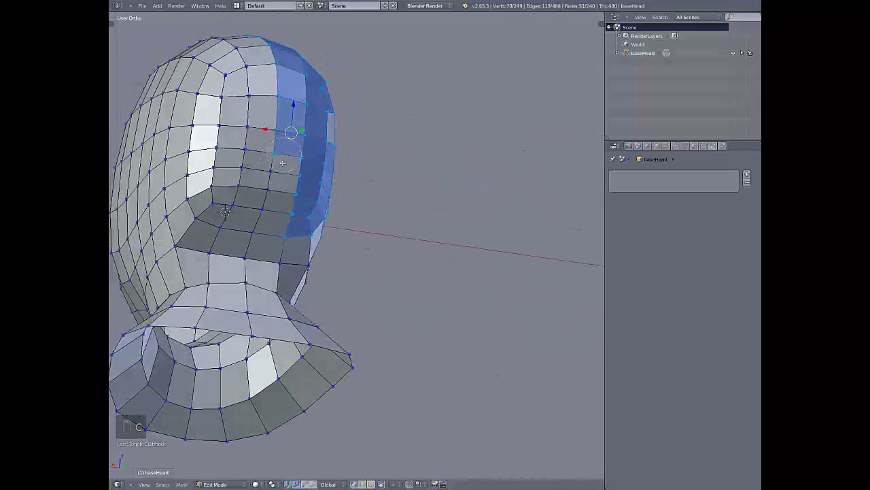
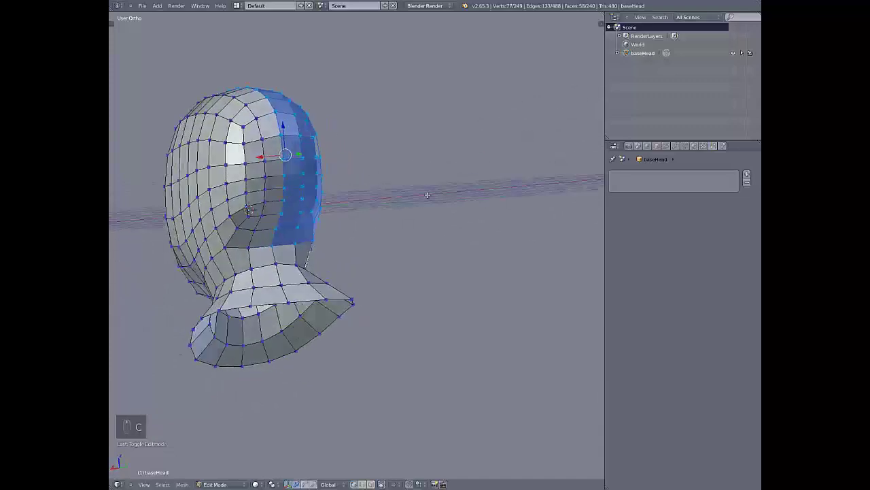
key(KP_1)
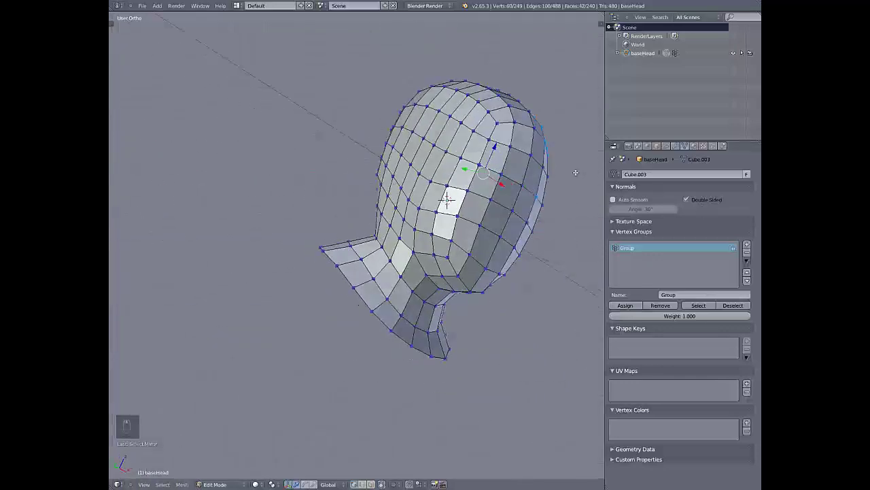
Select the remaining scalp cap faces from front view and duplicate them in place with Shift+D
key(KP_1)
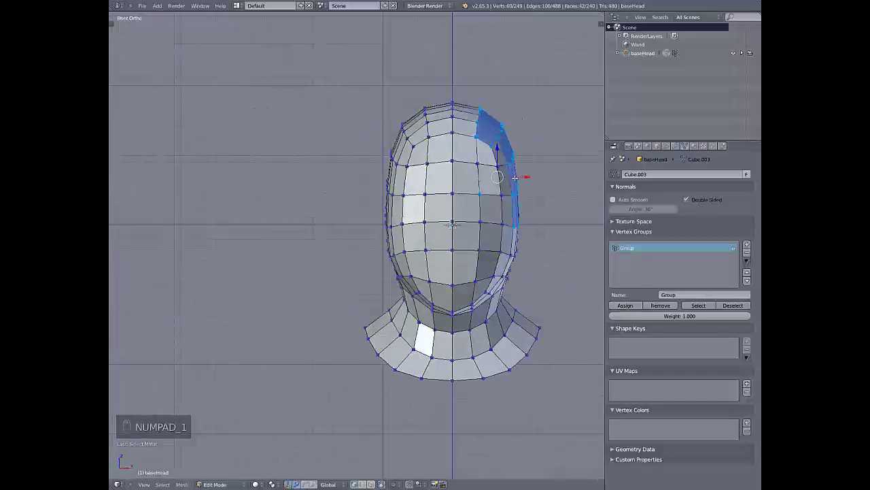
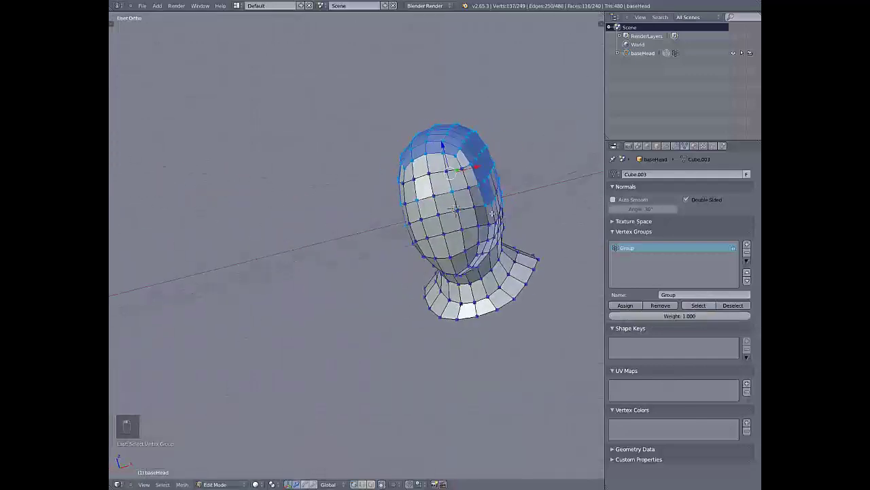
key(KP_1)
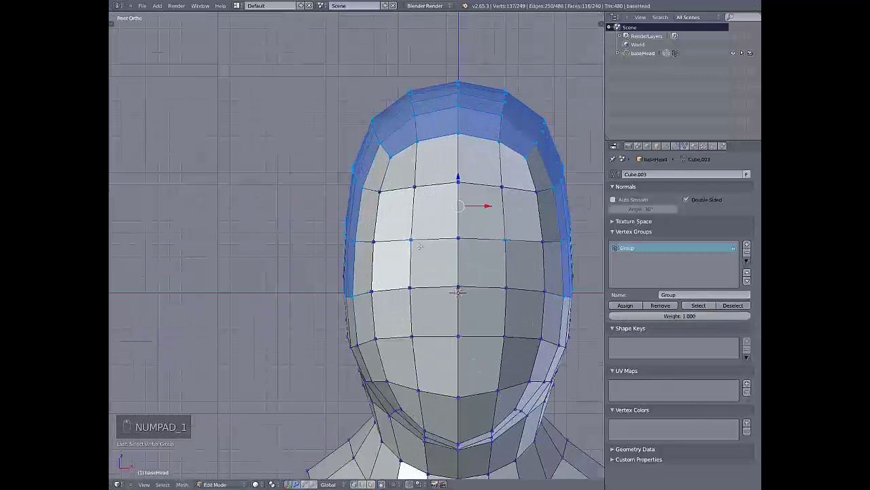
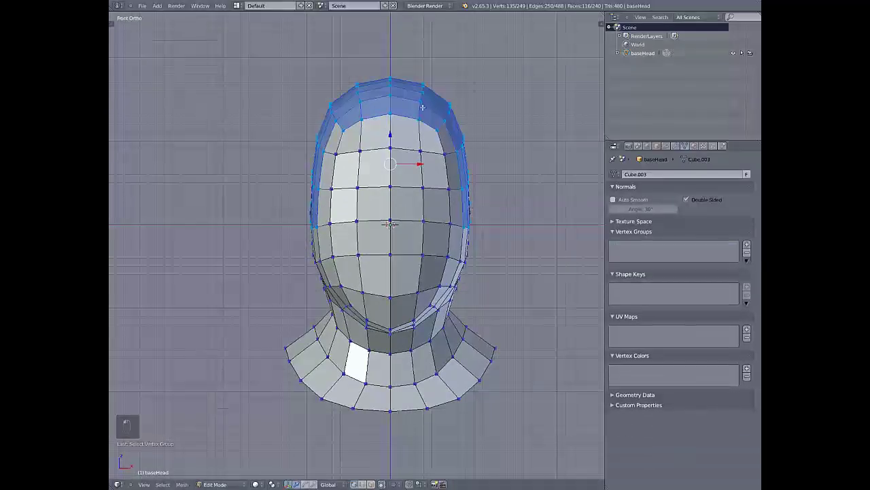
key(shift+s)
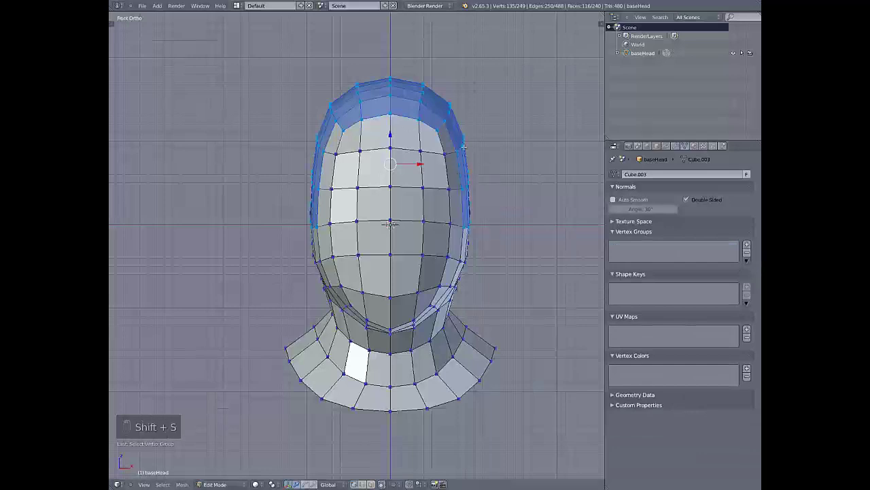
key(shift+d)
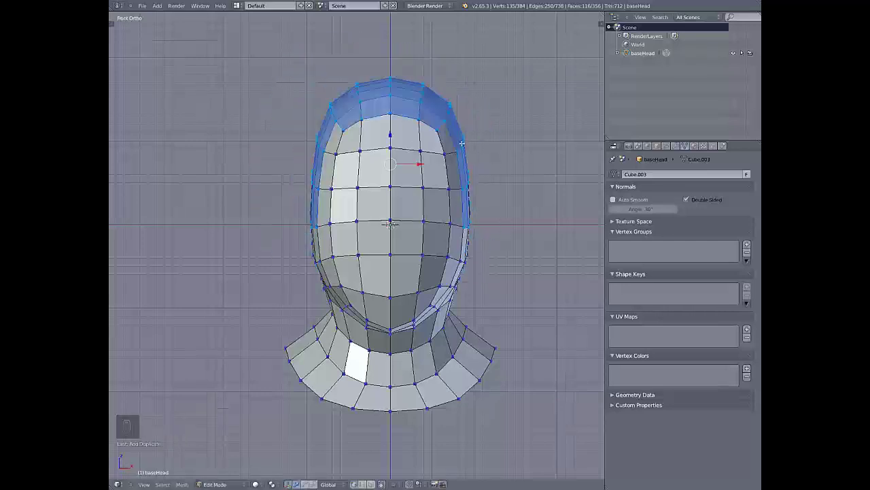
Separate the selected scalp faces by Selection into a new object, baseHead.001, and leave Edit Mode
key(p)
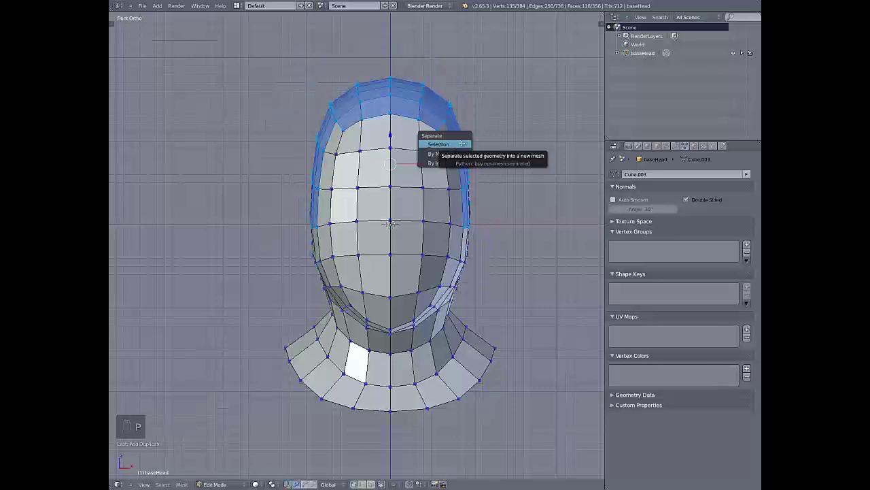
key(Tab)
click(430, 106)
key(Tab)
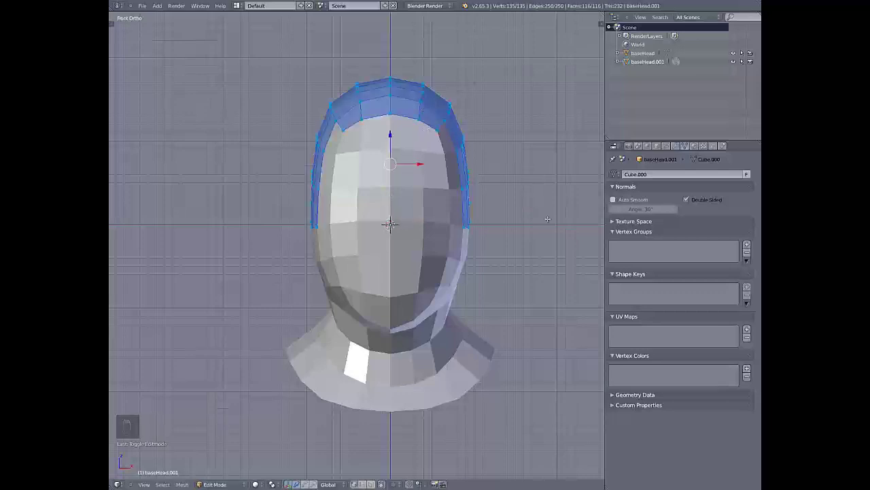
key(alt+s)
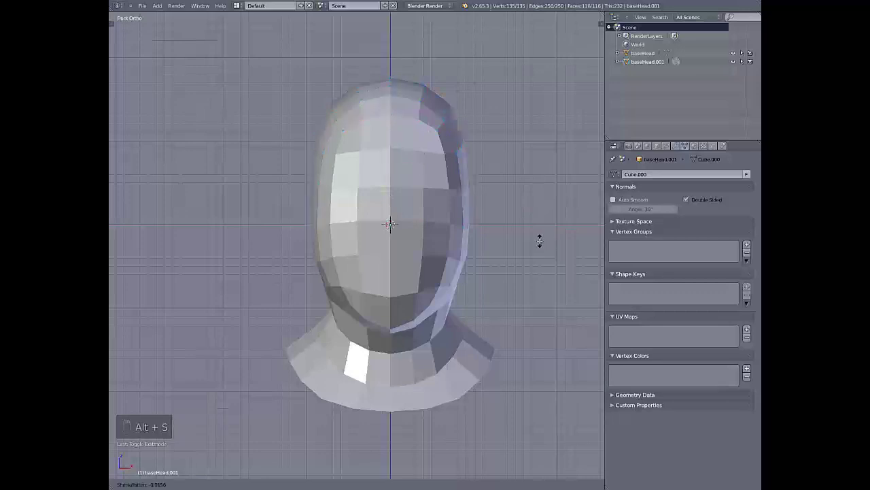
Inspect the new scalp object in wireframe from the right and front views
key(KP_3)
key(z)
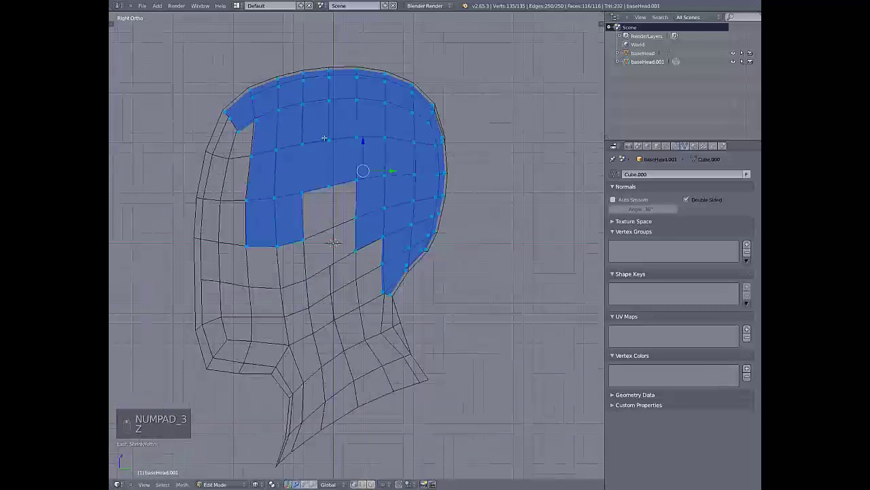
key(z)
key(KP_1)
key(Tab)
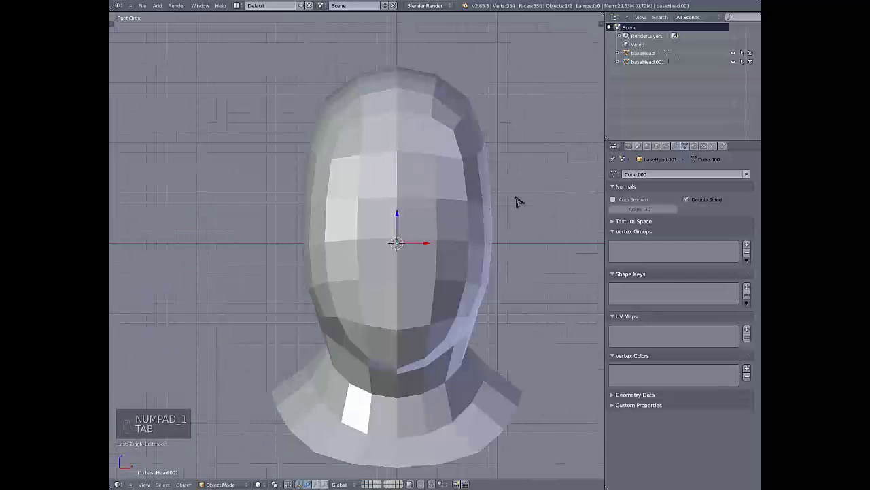
Orbit the view around the head to look at the separated scalp
drag(718, 149, 514, 212)
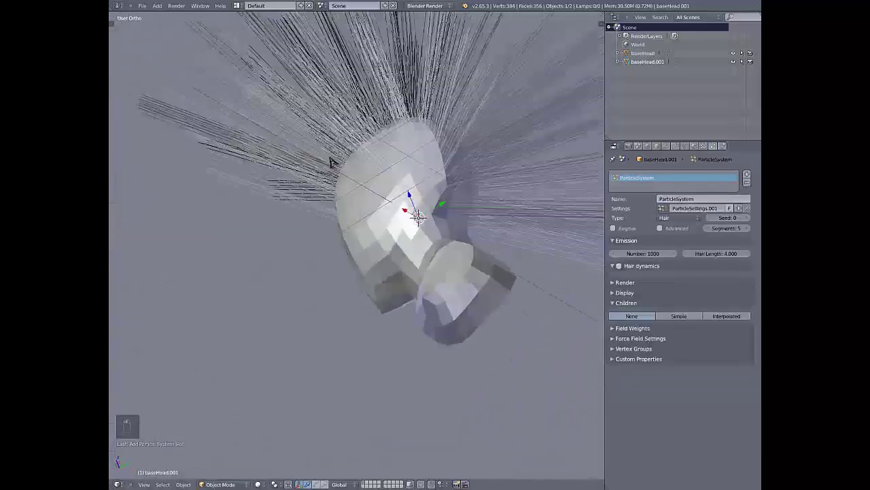
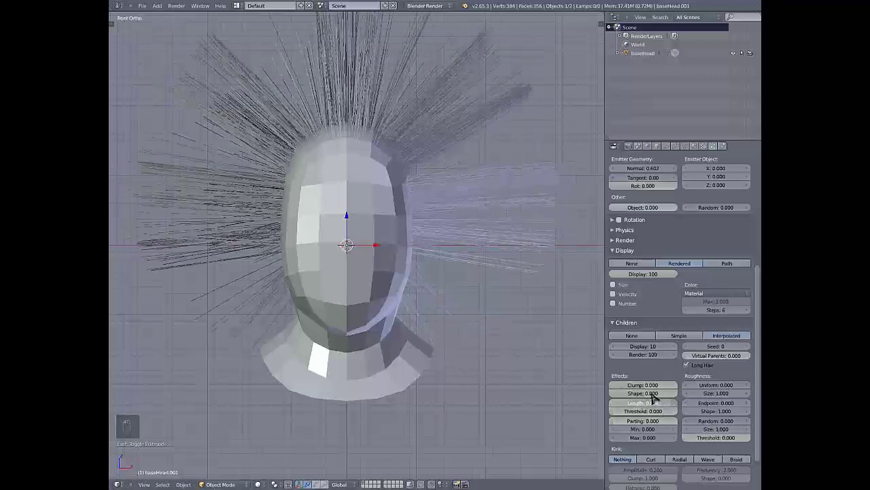
Set the interpolated children's length to about 0.87 with a 0.446 threshold for varied spikes
drag(674, 393, 663, 389)
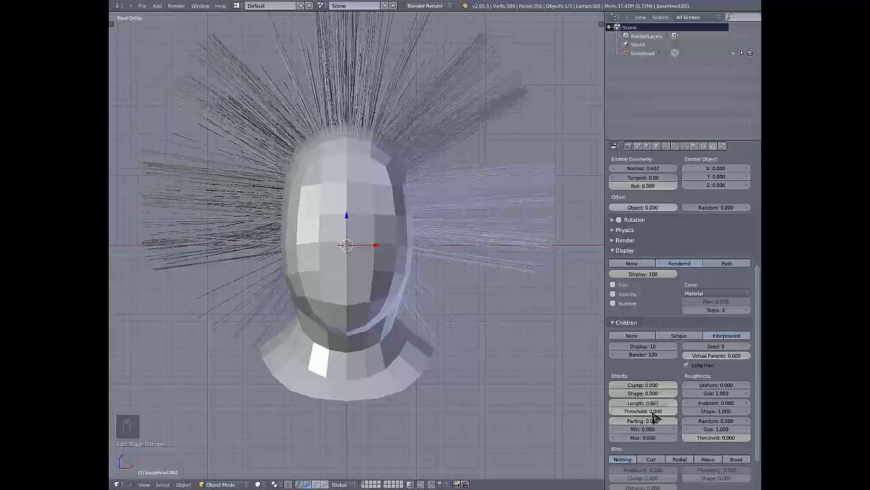
drag(633, 415, 651, 412)
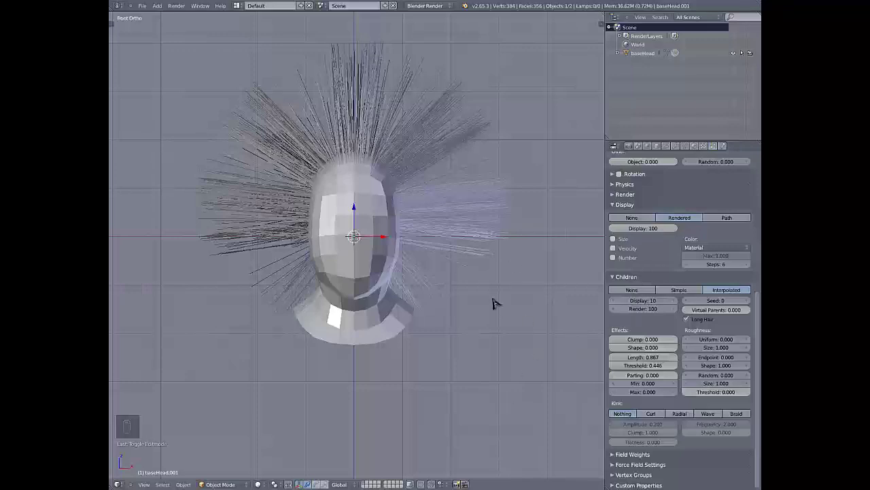
drag(435, 182, 442, 168)
scroll(up, 3)
drag(707, 342, 309, 357)
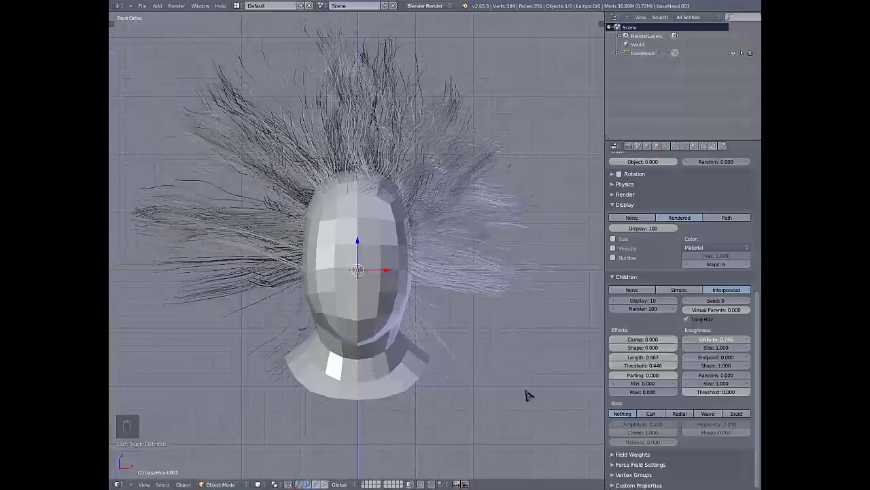
drag(751, 372, 633, 358)
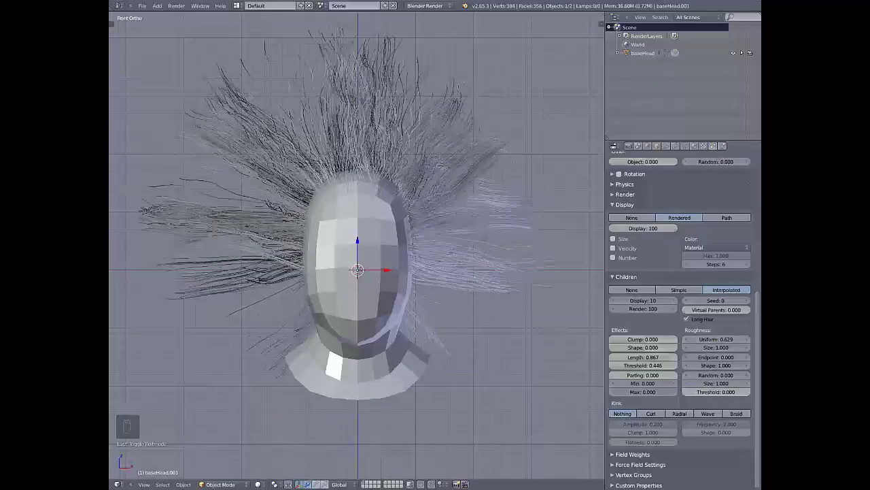
drag(737, 350, 357, 361)
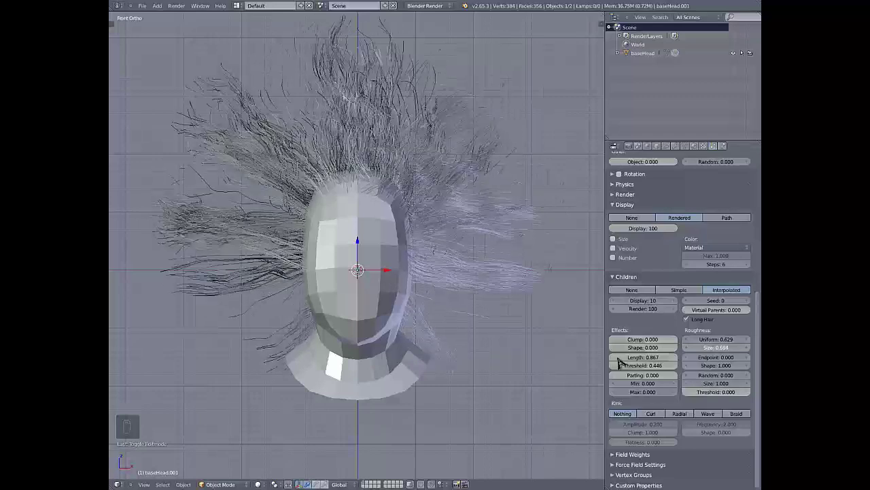
drag(714, 348, 426, 191)
right_click(426, 191)
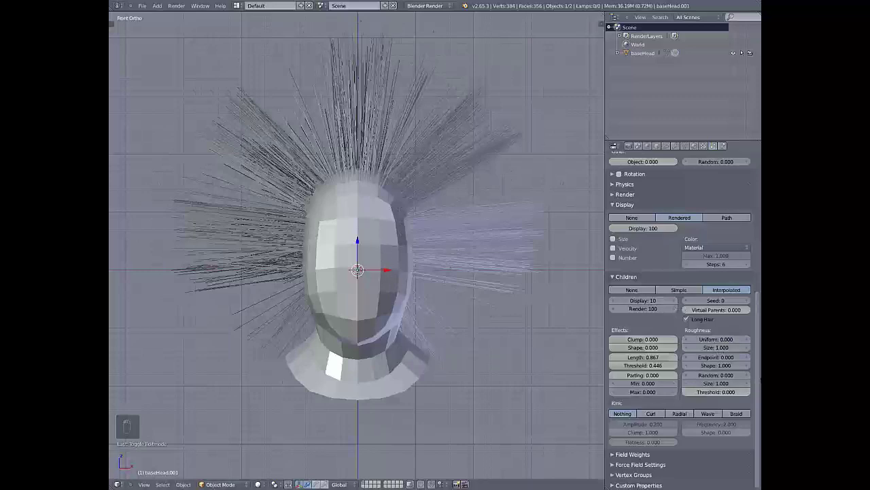
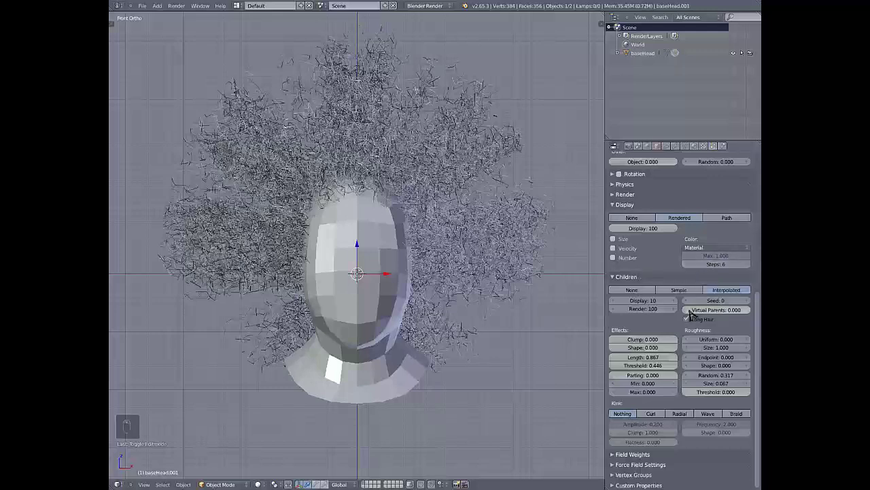
drag(723, 376, 383, 381)
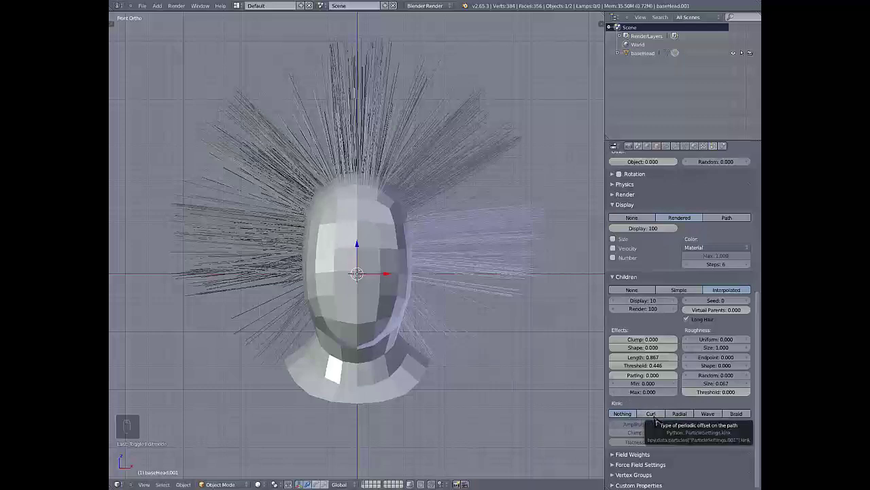
Set the child Kink to Curl and raise the frequency to about 5.093 for tighter curls
drag(657, 419, 644, 387)
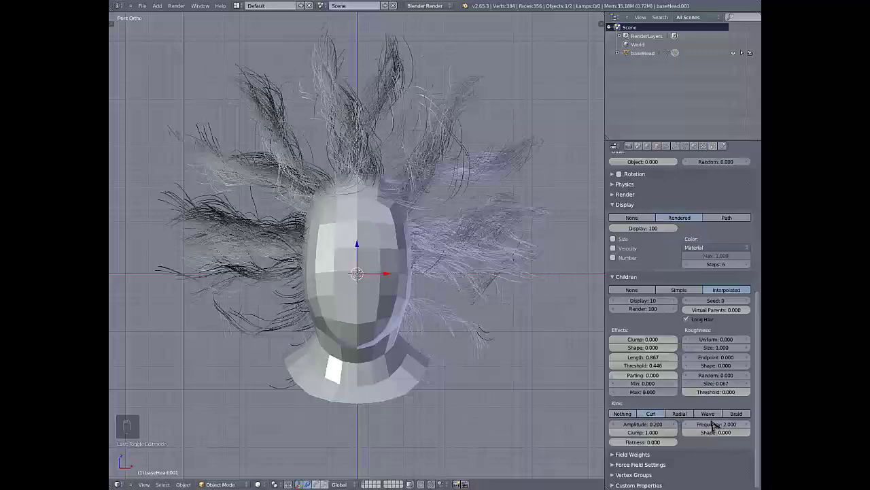
drag(716, 423, 119, 426)
drag(160, 425, 277, 355)
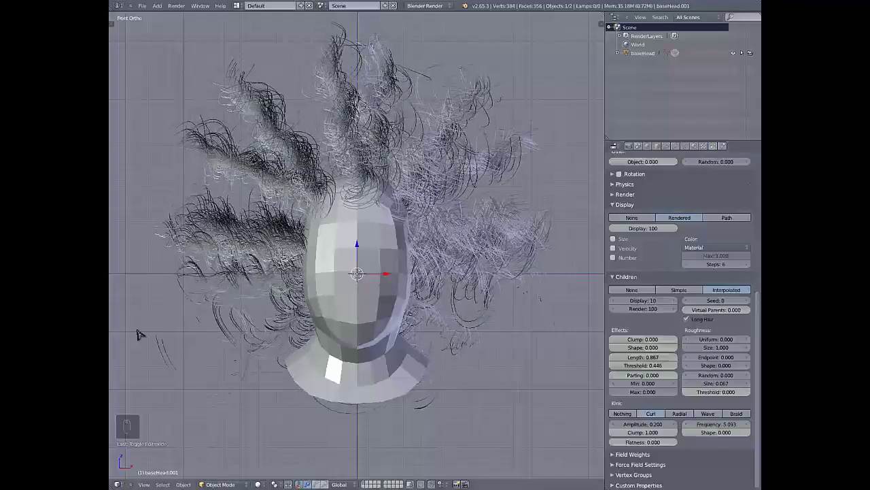
drag(458, 248, 255, 385)
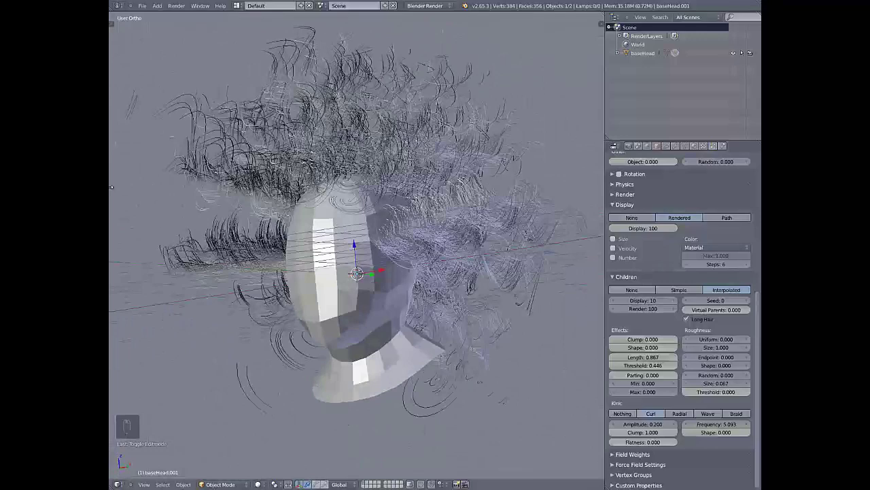
key(KP_1)
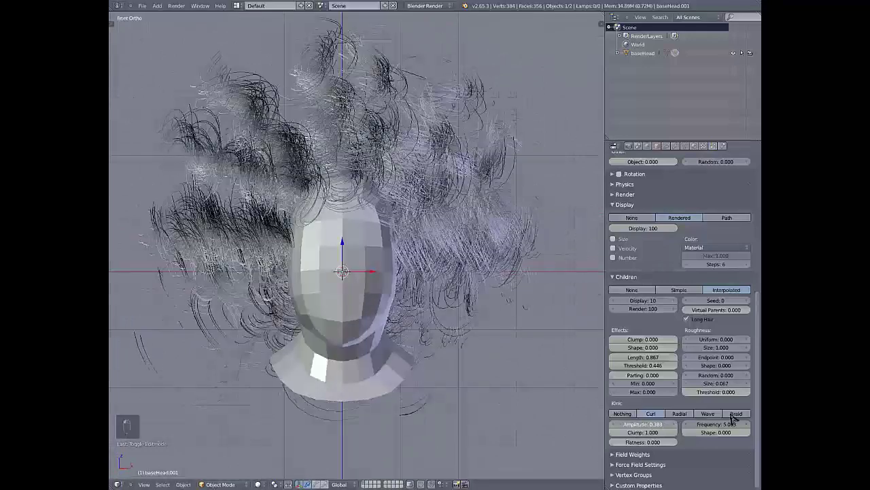
Tune curl amplitude to about 0.295, adjust shape, and set Children Clump to 0
drag(572, 427, 484, 434)
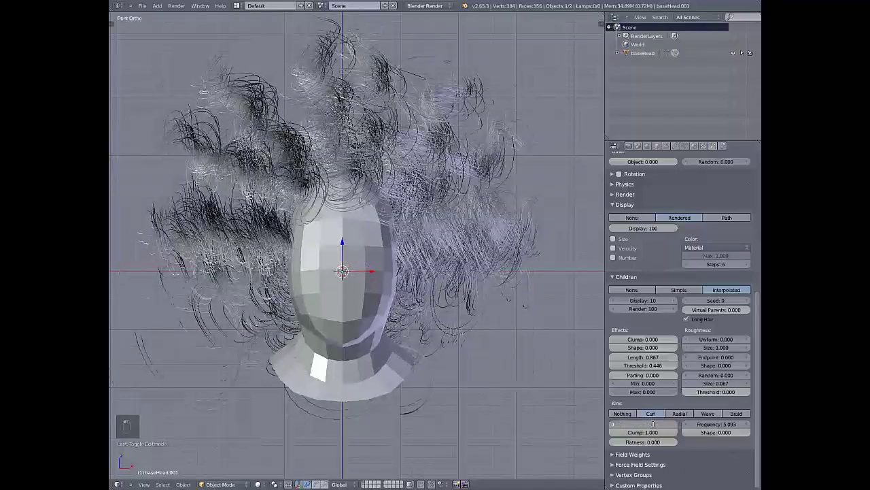
drag(642, 428, 667, 344)
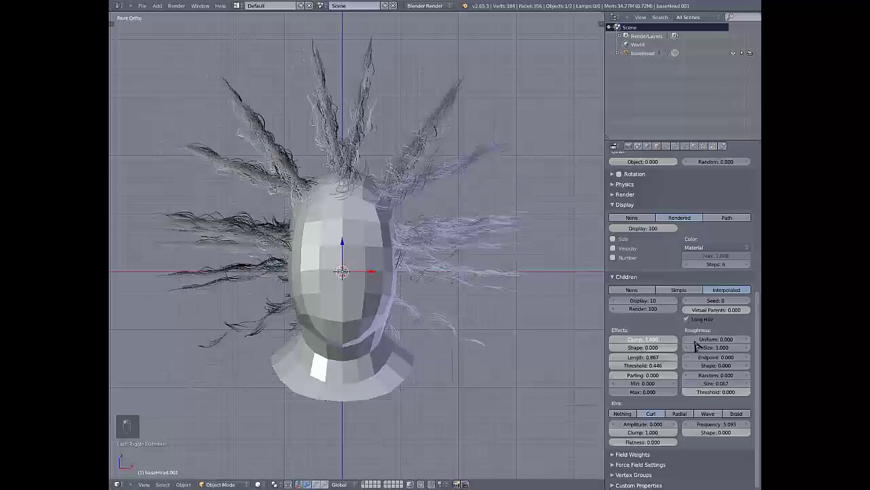
drag(342, 146, 494, 195)
drag(382, 161, 368, 244)
key(KP_1)
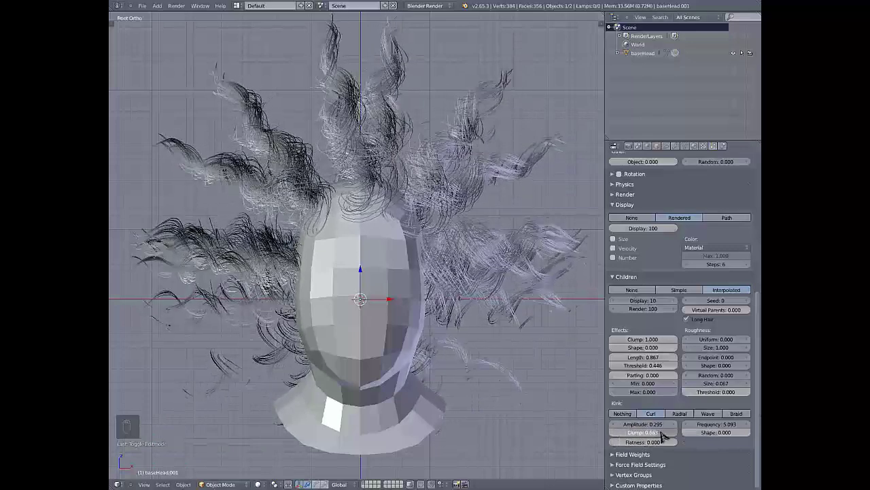
drag(663, 432, 657, 435)
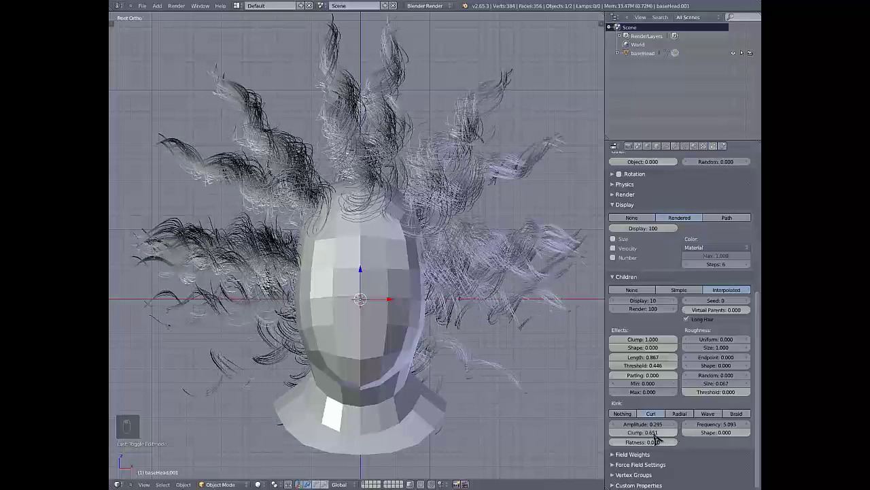
Set kink Frequency 2 and Flatness about 0.63, then use Radial kink with amplitude 0 and frequency 2
drag(658, 437, 709, 446)
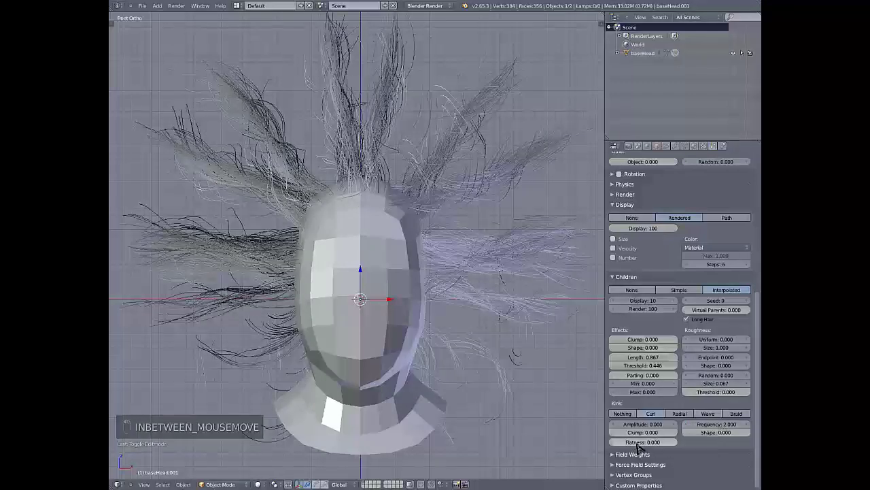
drag(654, 449, 674, 445)
drag(674, 445, 642, 448)
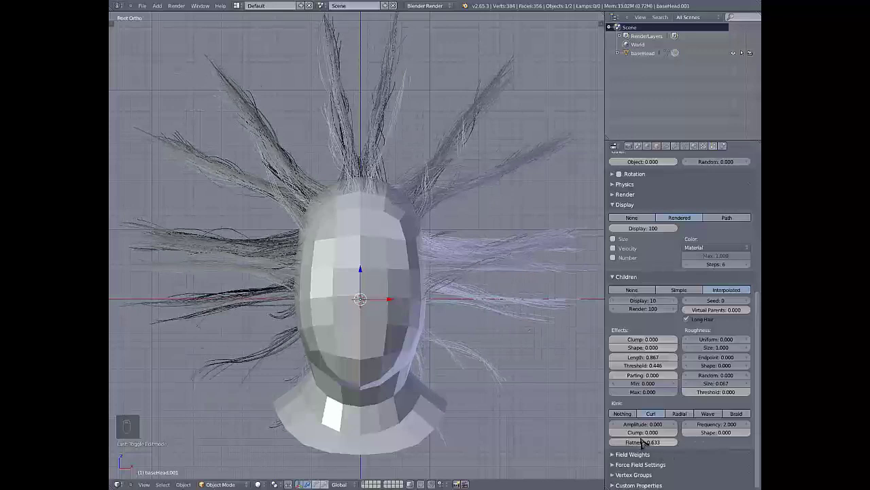
drag(711, 425, 203, 431)
Raise the Radial kink Amplitude to 0.655 and Frequency to 7.848
middle_click(512, 452)
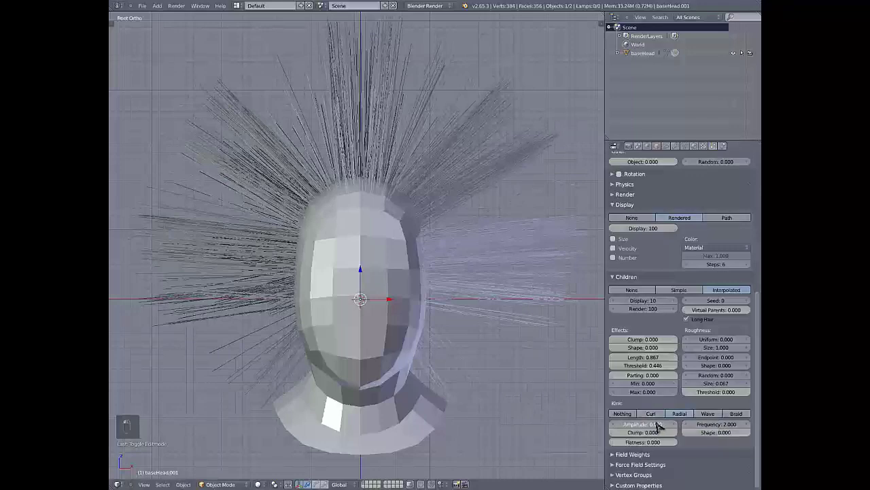
drag(243, 439, 722, 443)
middle_click(722, 443)
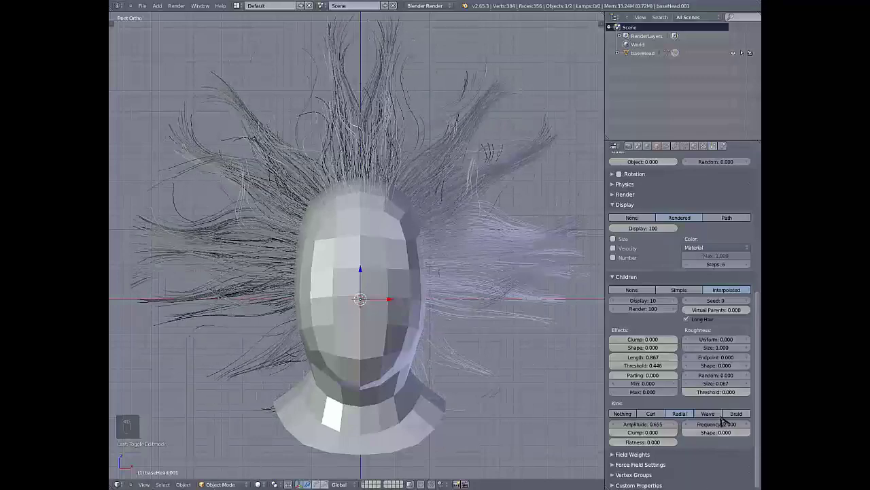
drag(713, 426, 274, 423)
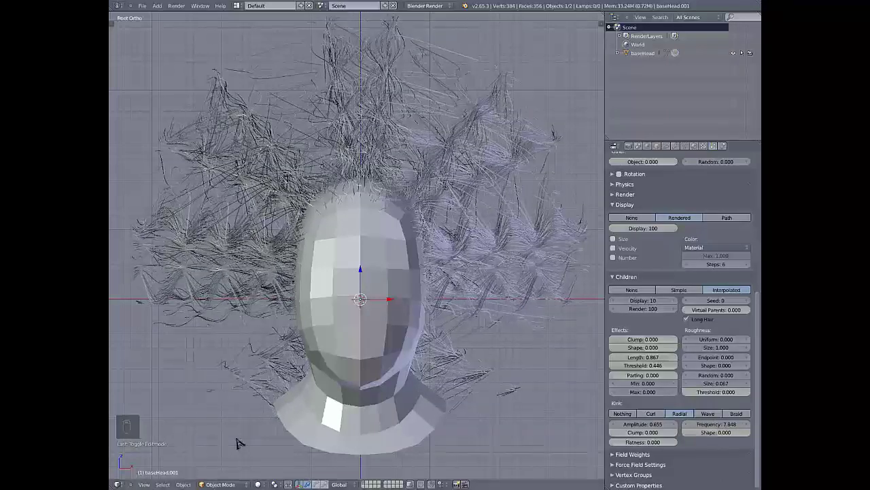
Orbit around the head to inspect the zigzag strands, then return to front view
drag(432, 253, 221, 254)
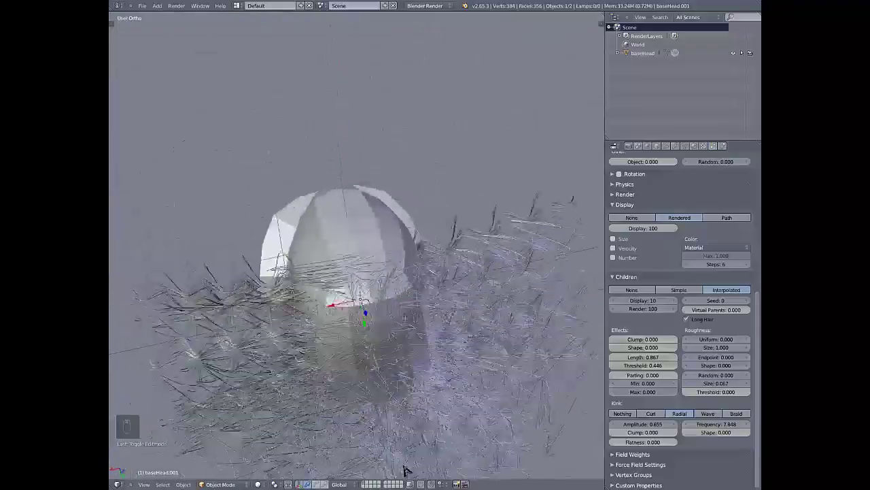
drag(507, 479, 142, 421)
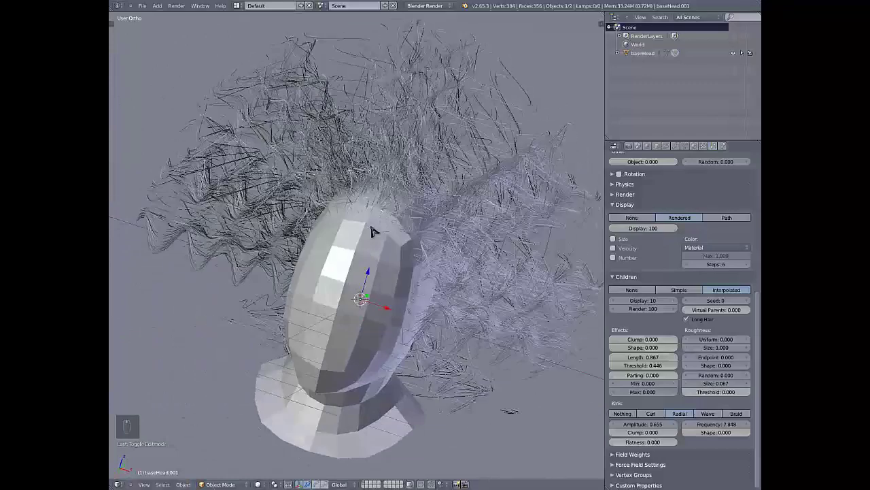
key(KP_1)
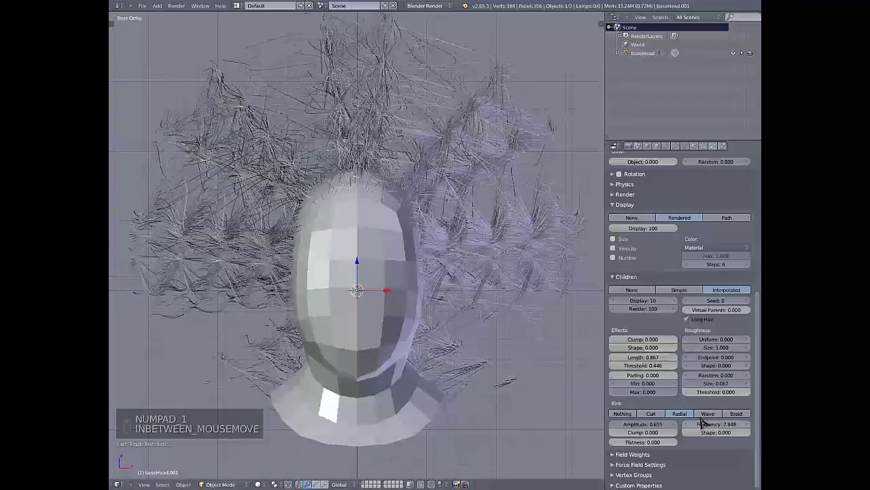
Switch the child hair kink to Wave and lower its frequency, checking from camera and front views
click(703, 407)
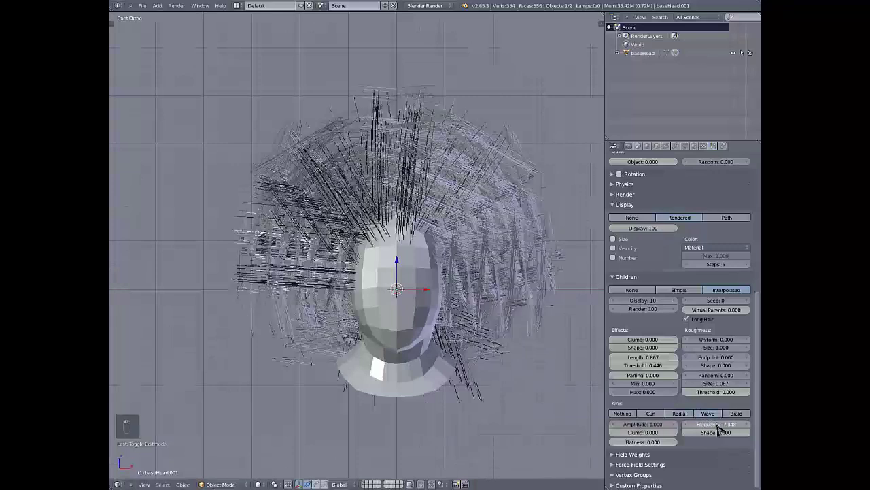
drag(512, 316, 310, 257)
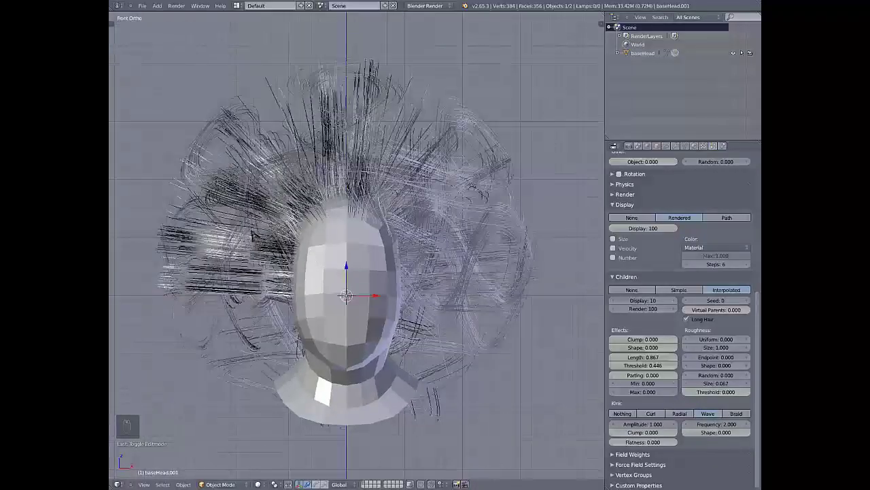
drag(255, 249, 354, 257)
key(KP_0)
key(KP_1)
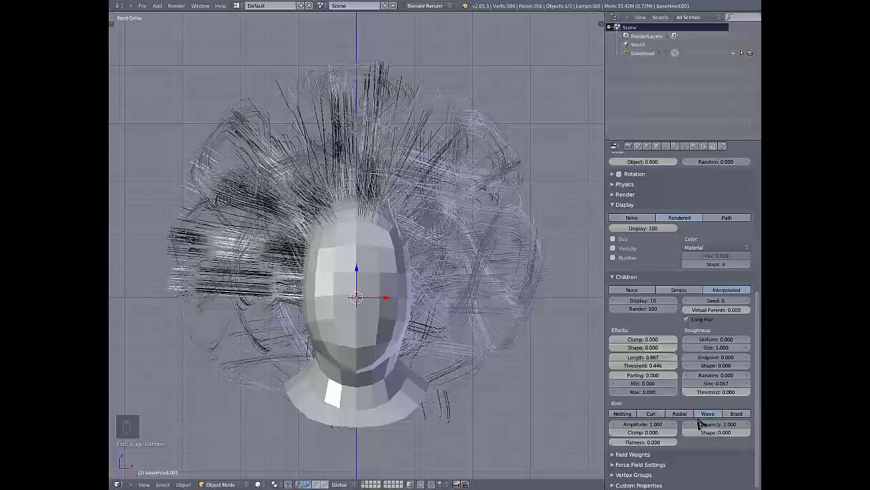
Settle the kink at Amplitude about 0.175 and Frequency about 3.579, then scroll the particle properties to the top
drag(705, 425, 699, 432)
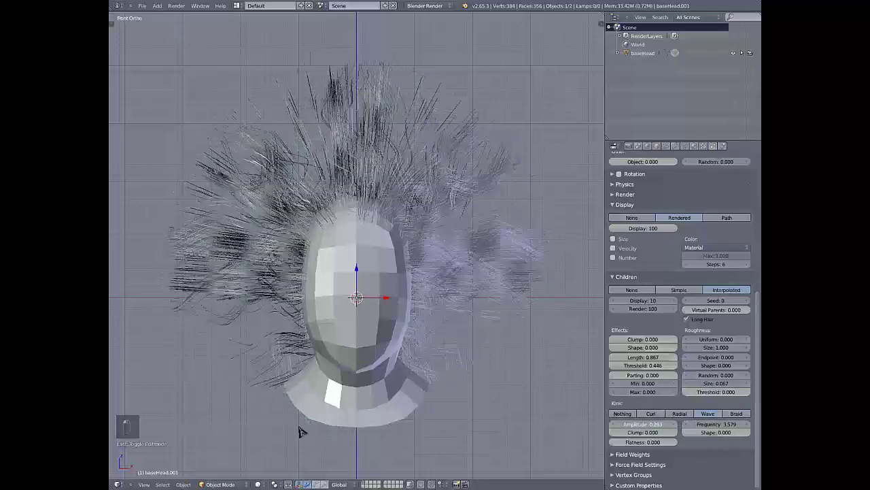
drag(680, 444, 735, 428)
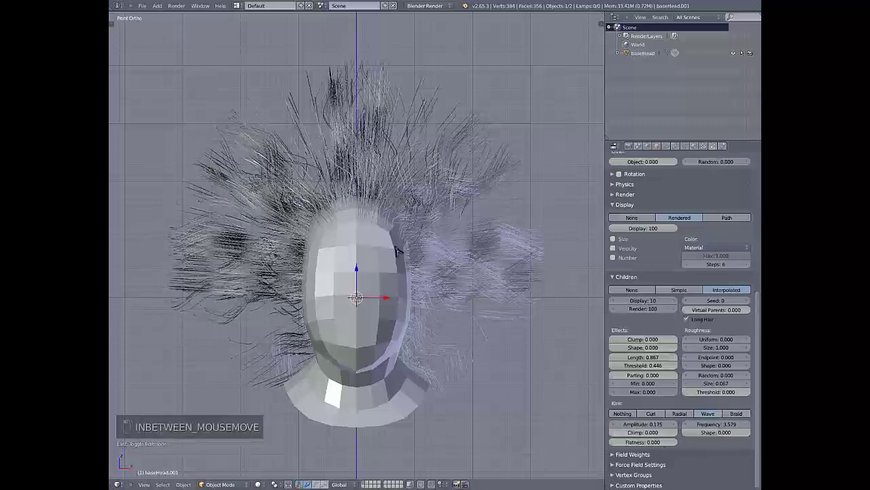
drag(742, 417, 282, 182)
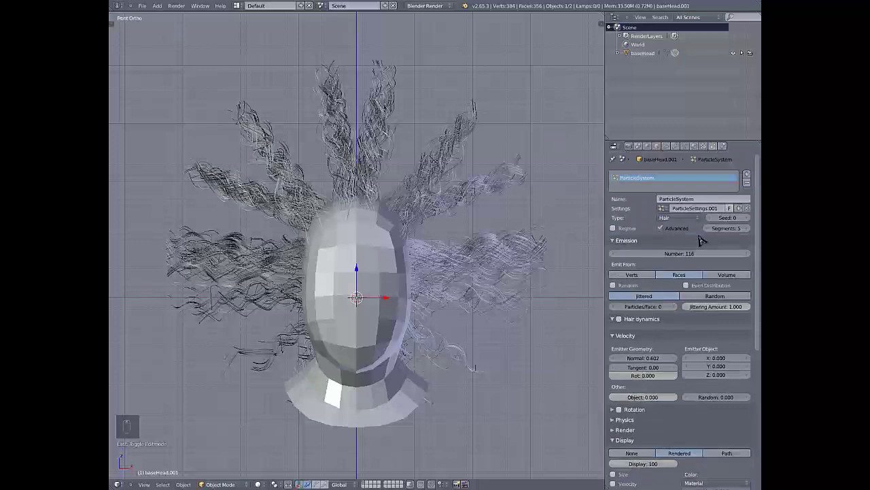
Inspect the braided strands up close and set the Braid Shape to -0.493
drag(684, 259, 461, 218)
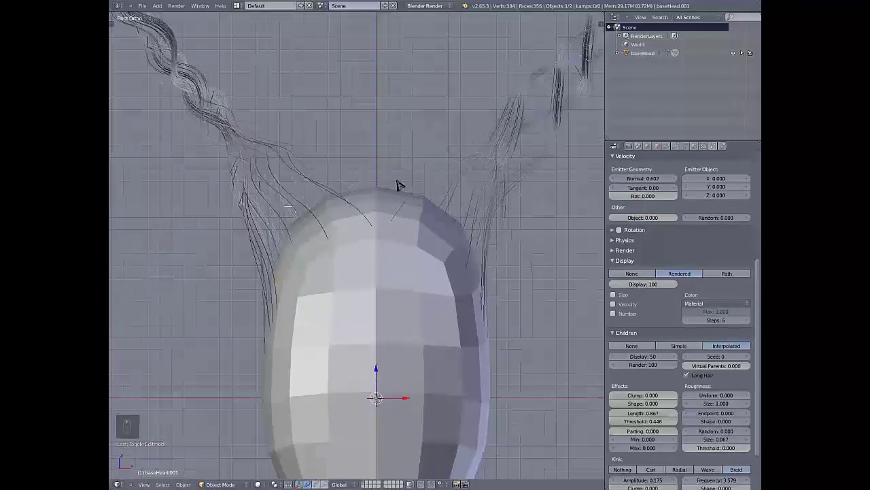
drag(411, 231, 363, 227)
middle_click(371, 243)
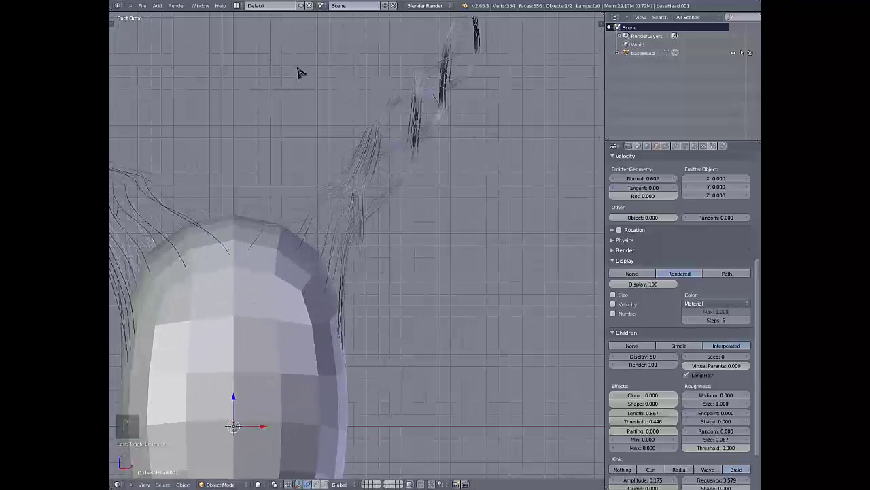
drag(396, 158, 379, 231)
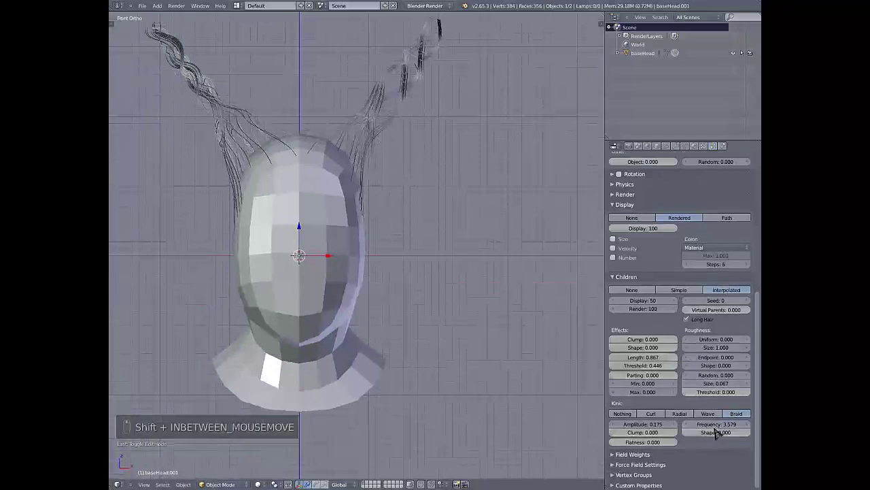
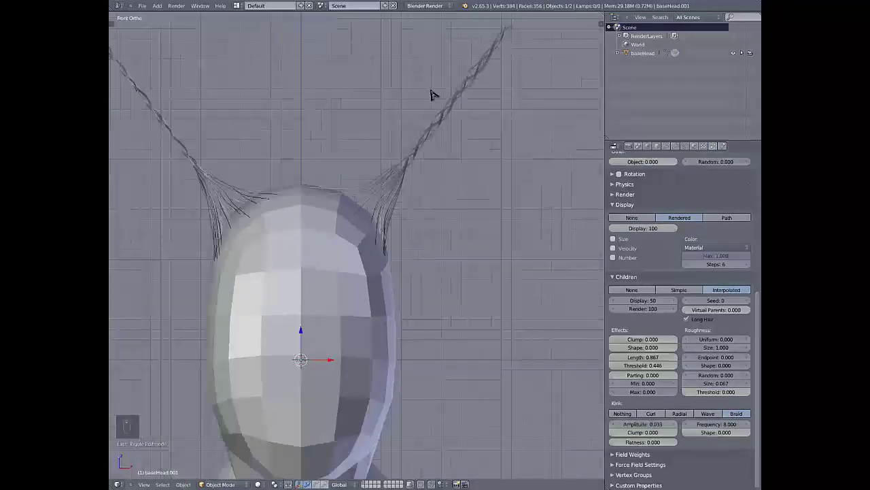
drag(466, 169, 444, 191)
click(444, 191)
drag(409, 208, 431, 120)
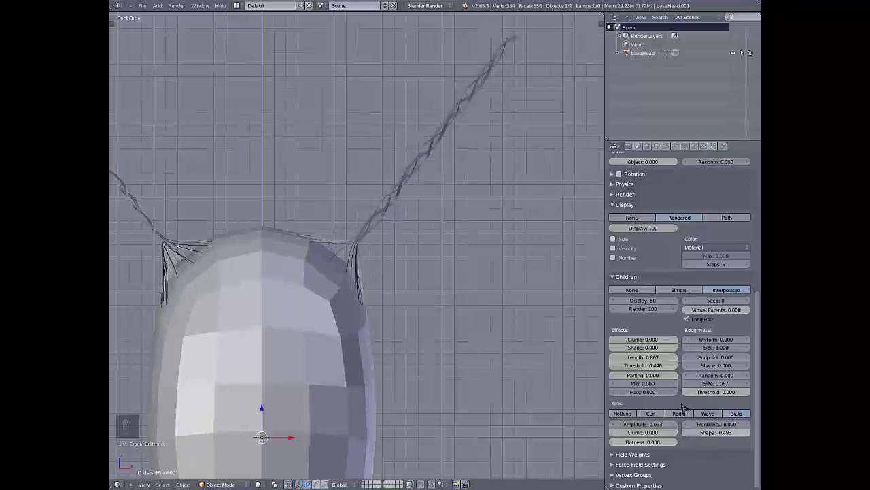
Check the negative-shape braids, then bring up the other head with 1000 straight childless hairs
middle_click(388, 234)
middle_click(388, 235)
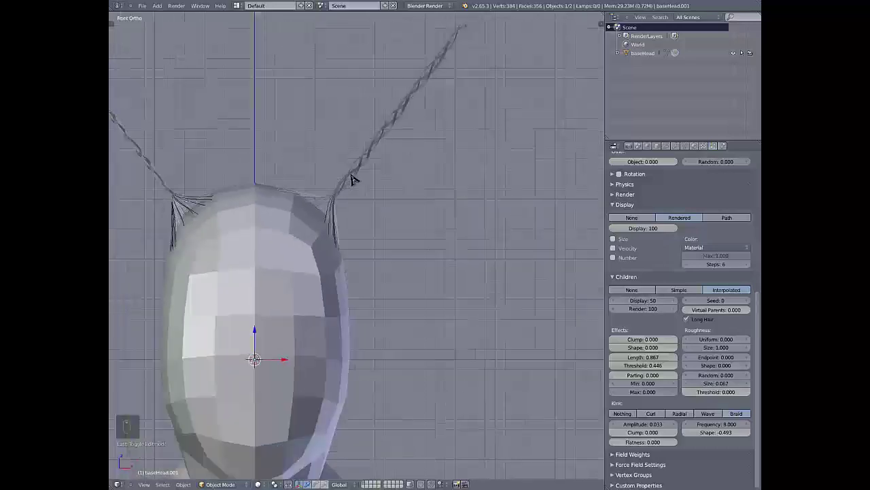
middle_click(353, 176)
drag(355, 176, 691, 363)
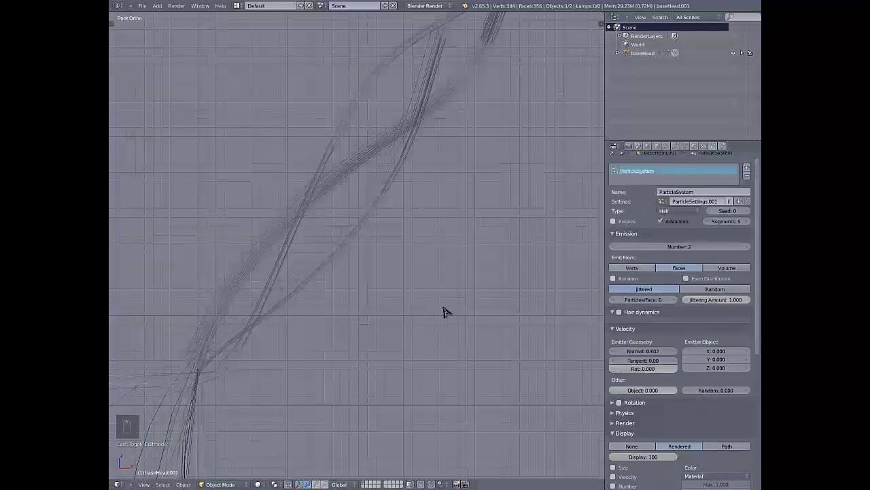
drag(323, 212, 332, 235)
drag(503, 204, 602, 213)
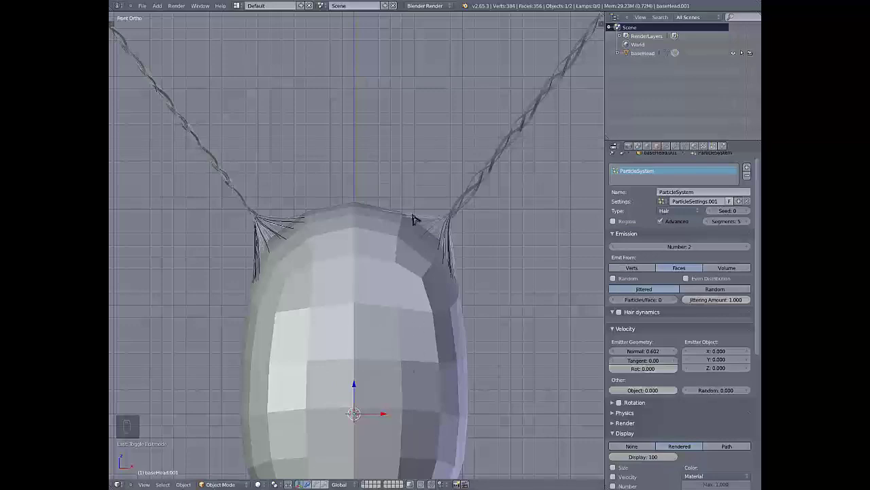
drag(667, 210, 442, 266)
Enter Particle Edit mode with the Comb brush at radius 100, facing the head from the front
key(KP_3)
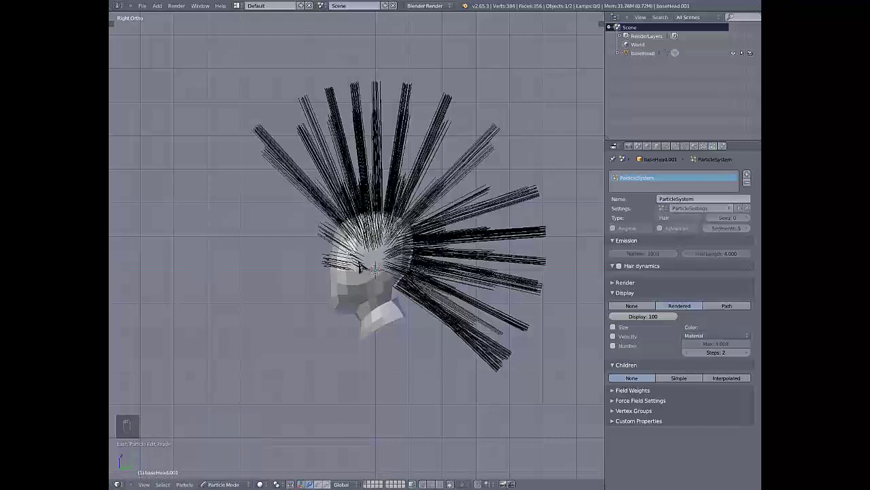
key(n)
key(n)
key(t)
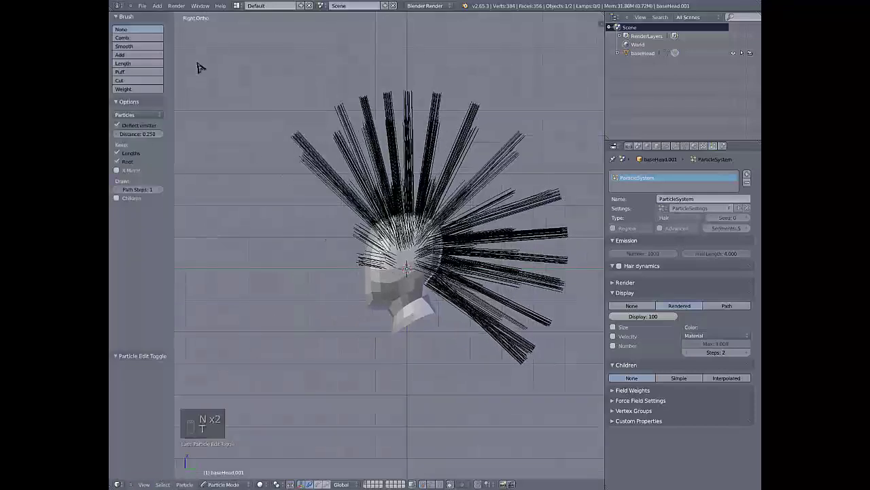
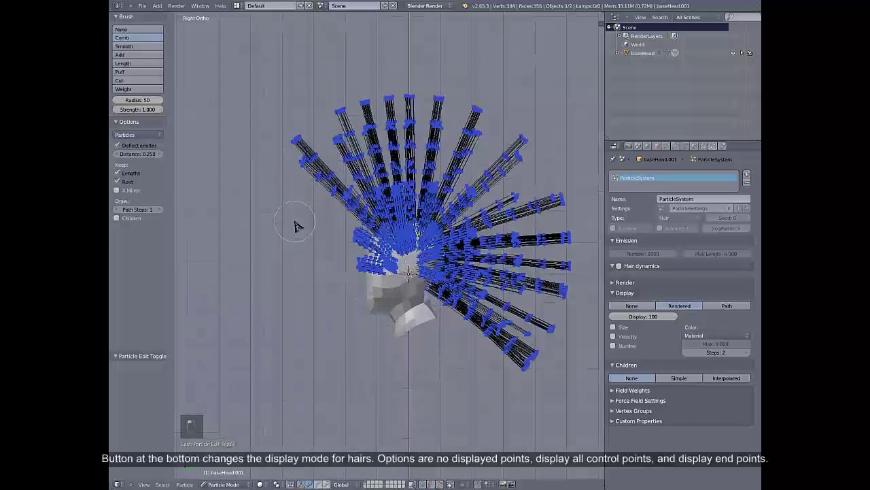
key(f)
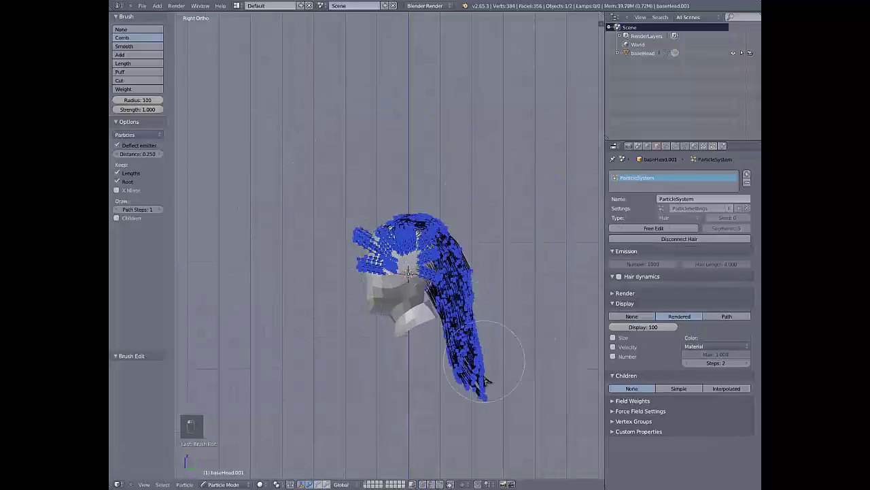
key(KP_1)
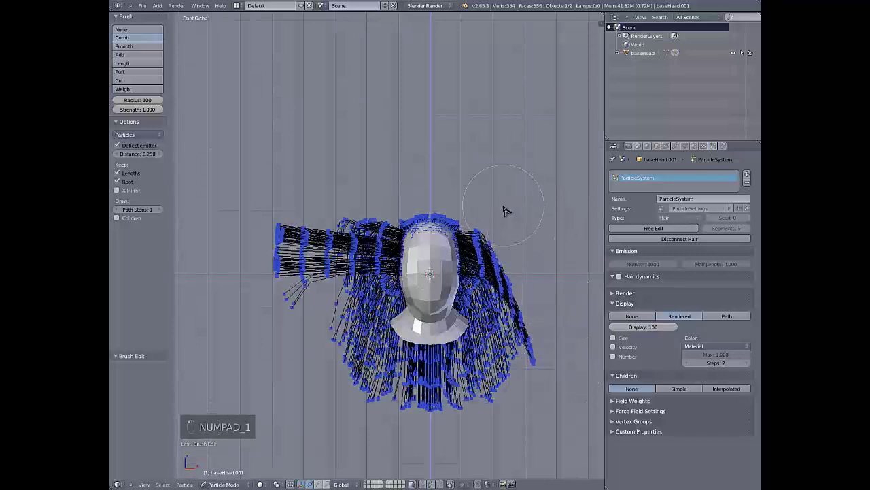
Comb the spiky strands downward around the face from all sides so they hang like long hair
drag(526, 329, 397, 261)
key(KP_6)
key(KP_6)
key(KP_6)
key(KP_6)
key(KP_4)
key(KP_4)
key(KP_4)
key(KP_4)
key(KP_4)
key(KP_4)
key(KP_4)
key(KP_4)
key(KP_4)
key(KP_4)
key(KP_4)
key(KP_4)
key(KP_6)
key(KP_6)
key(KP_6)
key(KP_6)
key(KP_6)
key(KP_6)
key(KP_6)
key(KP_6)
key(KP_6)
key(KP_1)
key(KP_0)
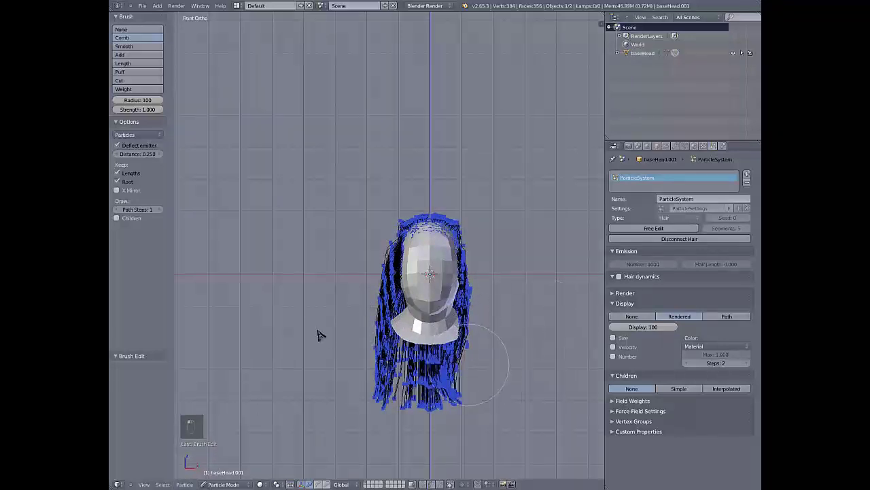
drag(367, 338, 522, 331)
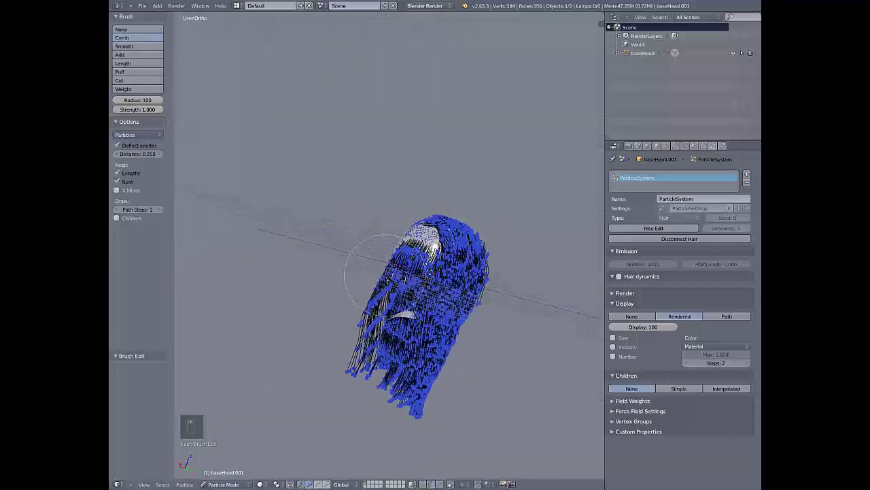
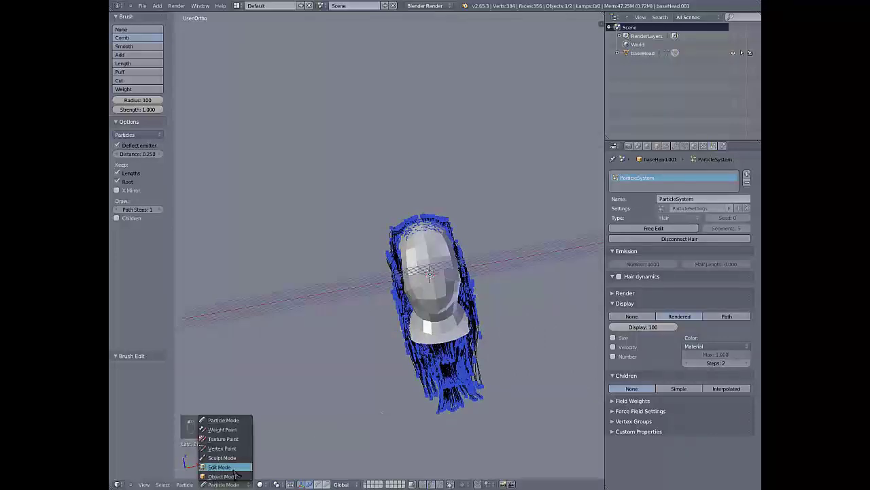
drag(237, 476, 488, 304)
Give the combed hair Interpolated children with Clump 0.855 and Braid kink Amplitude 0.095, Frequency 10, Shape -0.542
key(KP_1)
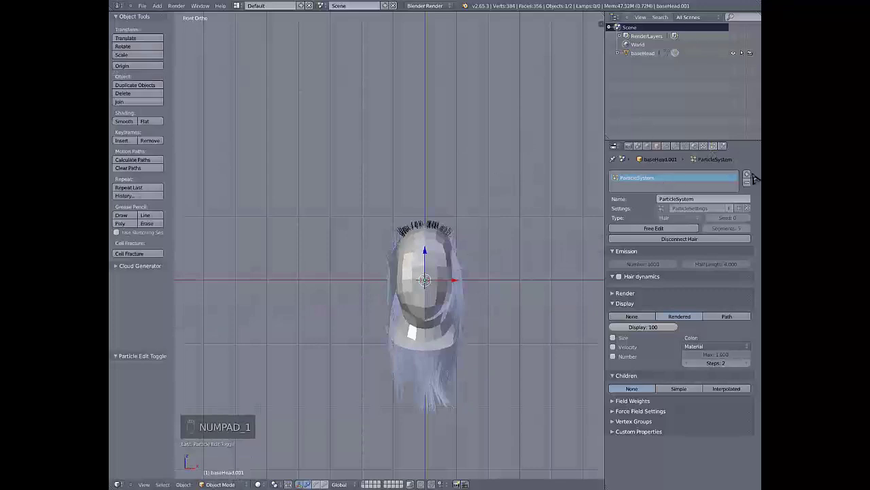
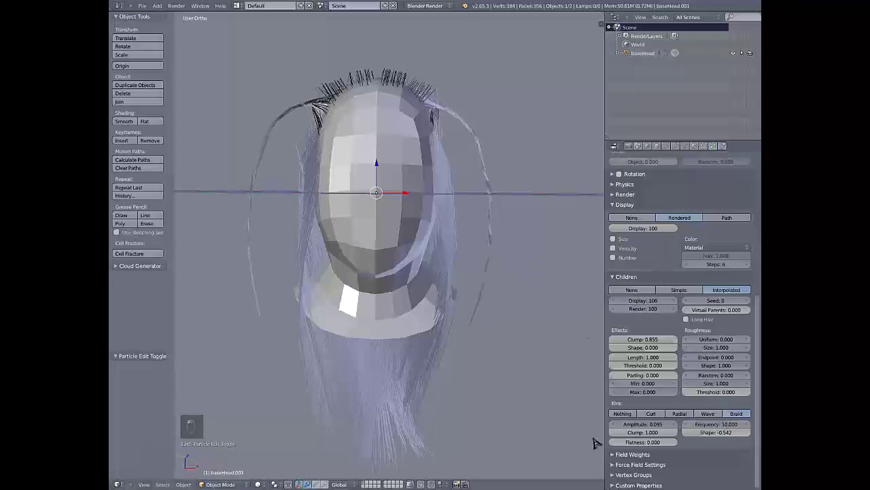
drag(543, 233, 463, 226)
key(KP_1)
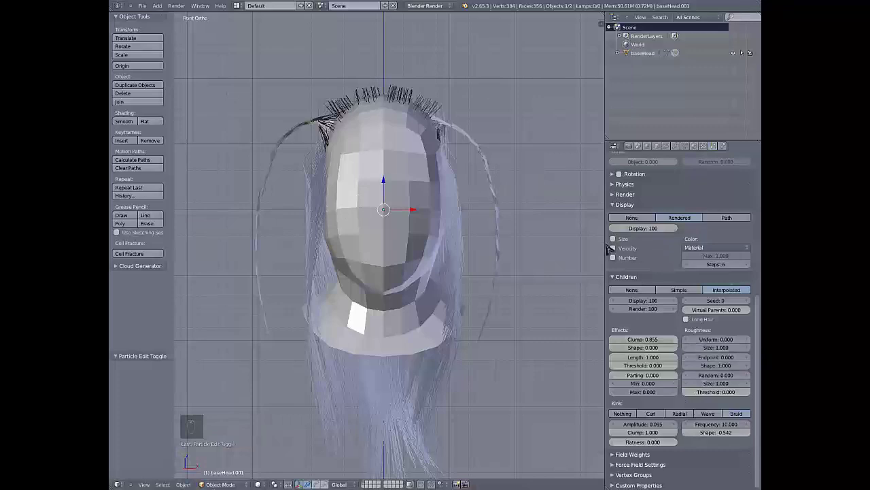
drag(627, 279, 670, 380)
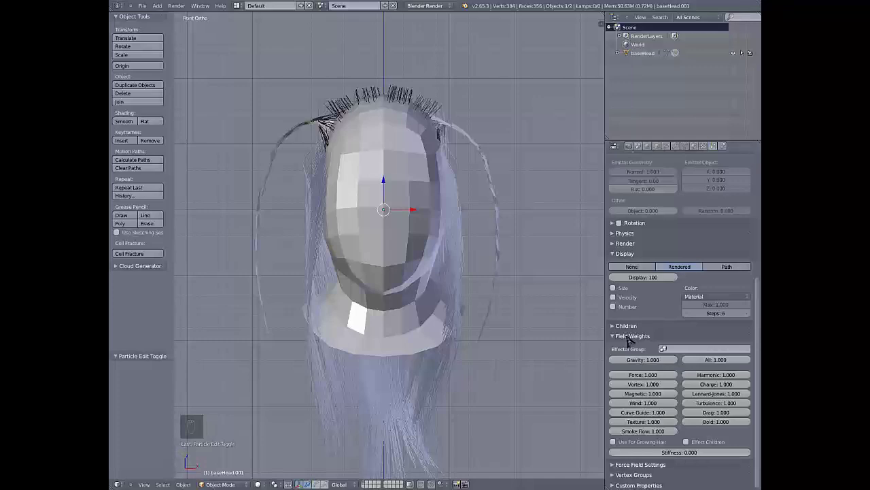
Add ParticleSystem 2 using ParticleSettings.002 to the baseHead.001 scalp
drag(630, 338, 698, 397)
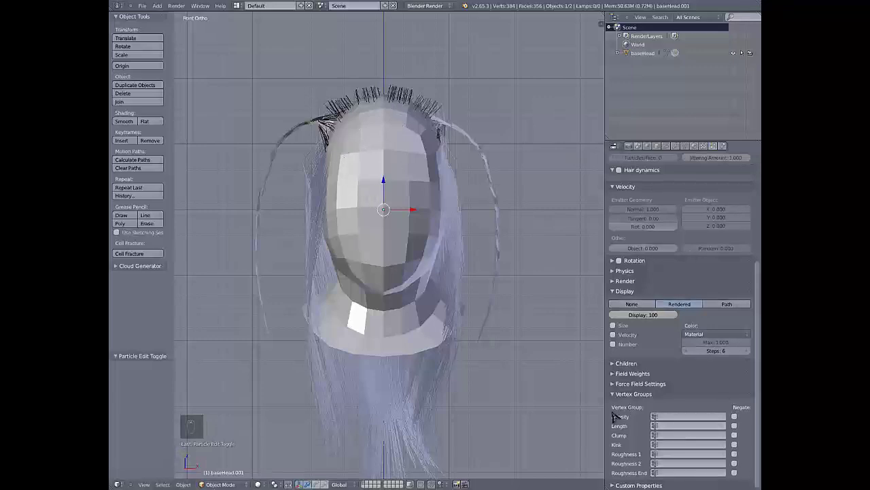
drag(624, 393, 677, 210)
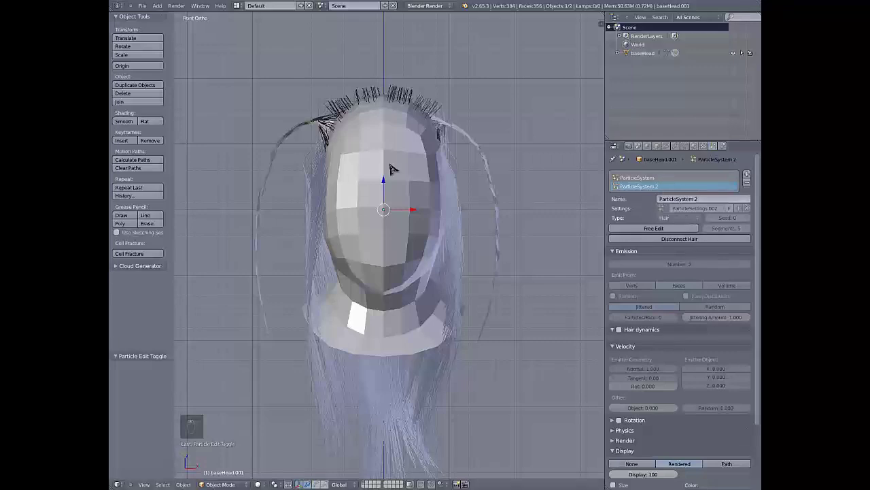